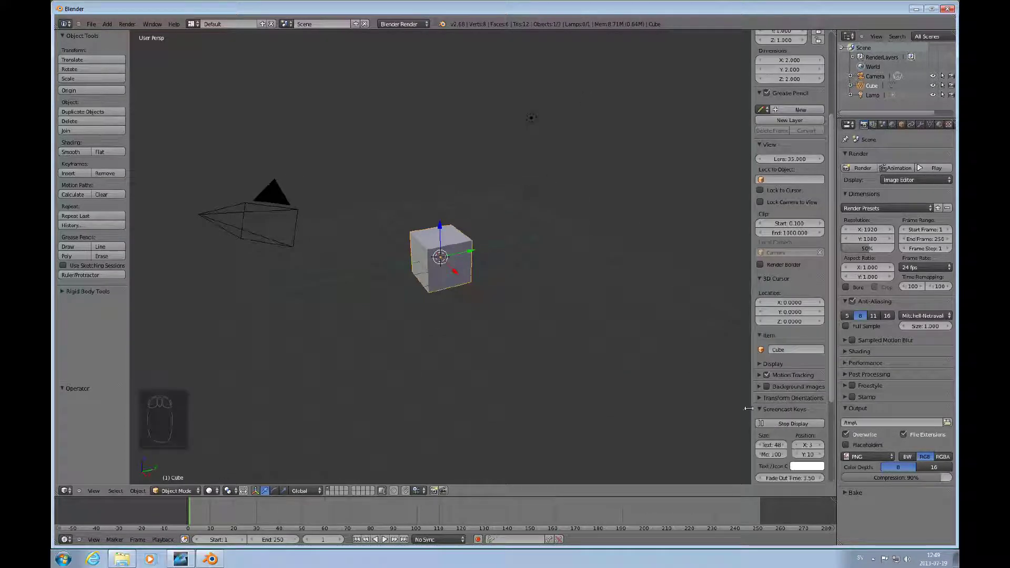
- From top orthographic view, delete the default cube and add a cylinder at the origin
key(KP_7)
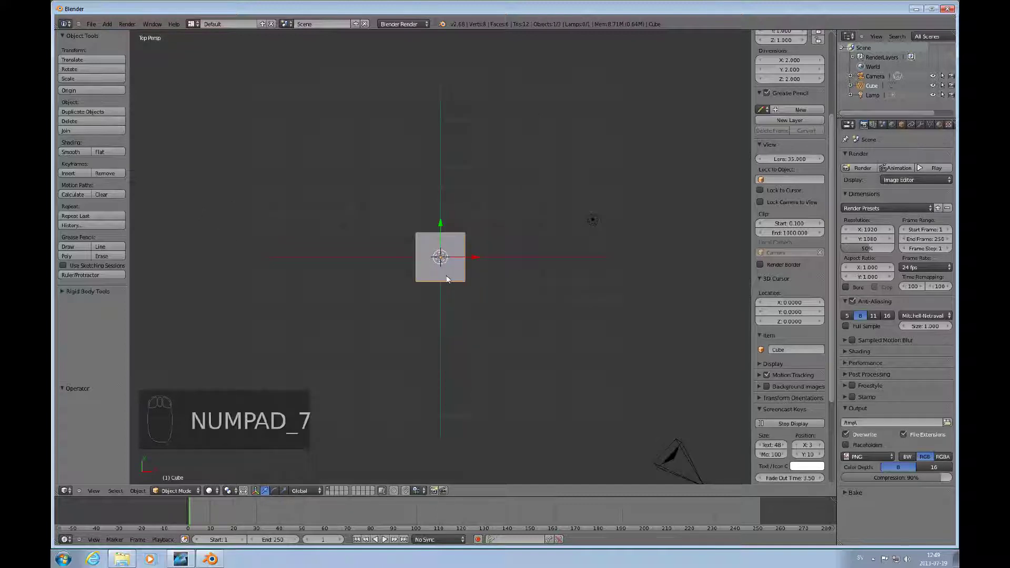
key(Delete)
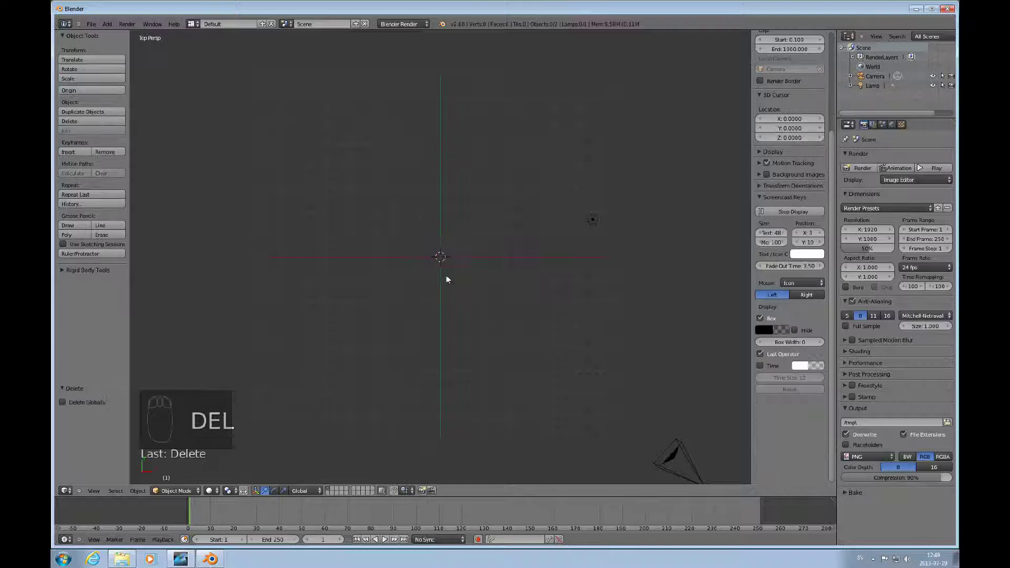
key(KP_5)
key(shift+a)
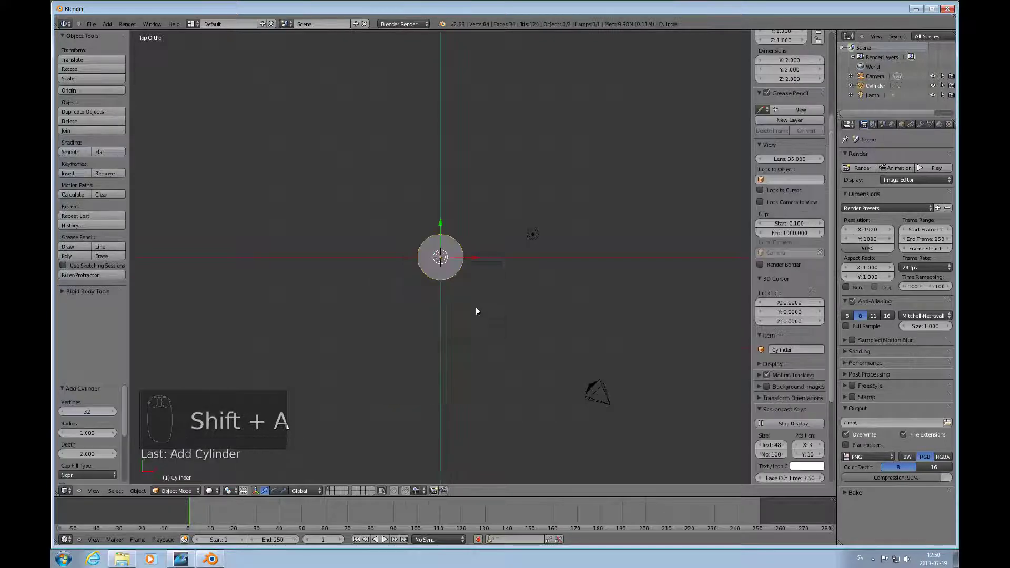
- Remove the cylinder's top face and scale its bottom ring down into a tapered cup
middle_click(457, 314)
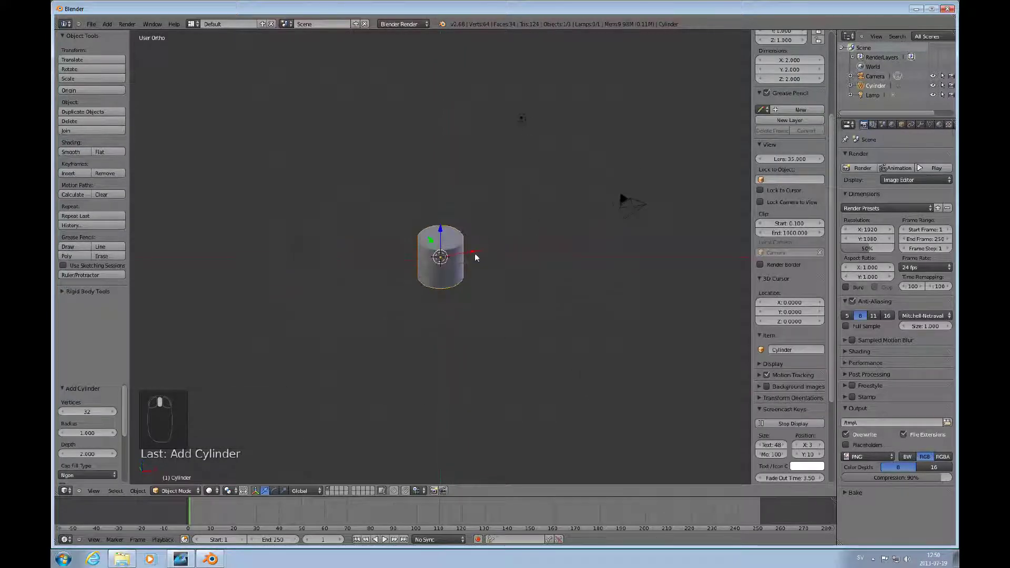
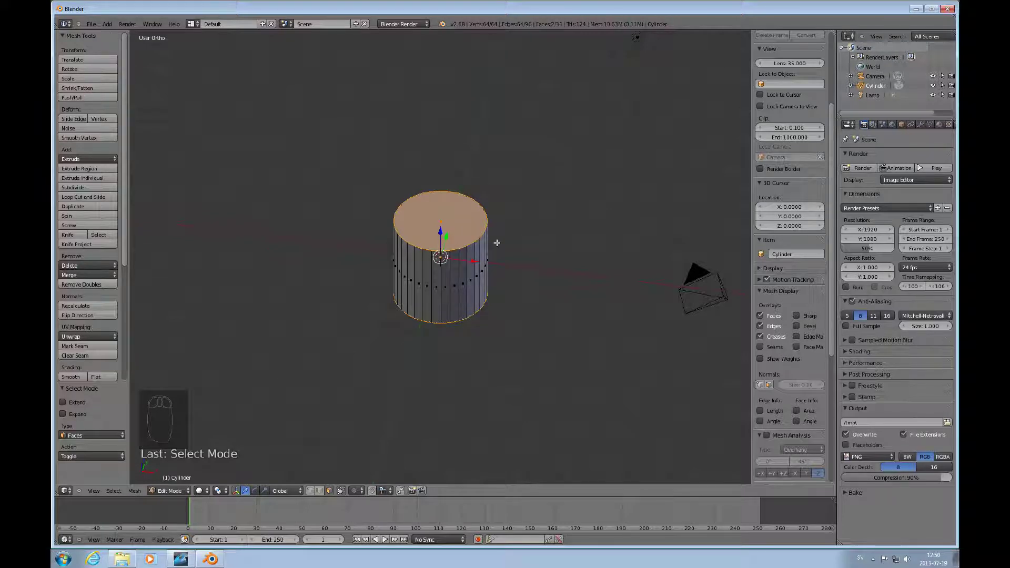
key(Delete)
key(Down)
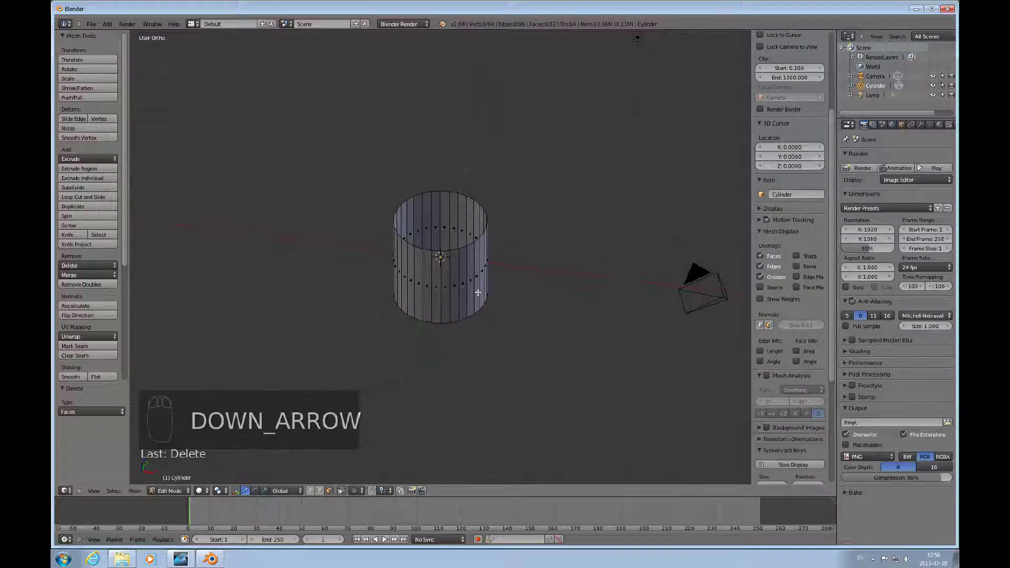
key(ctrl+Tab)
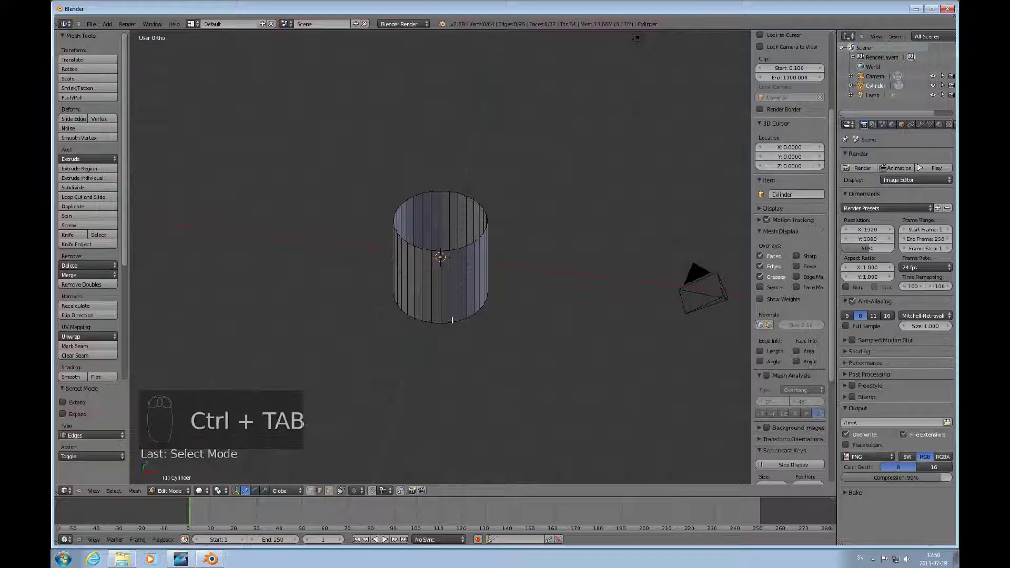
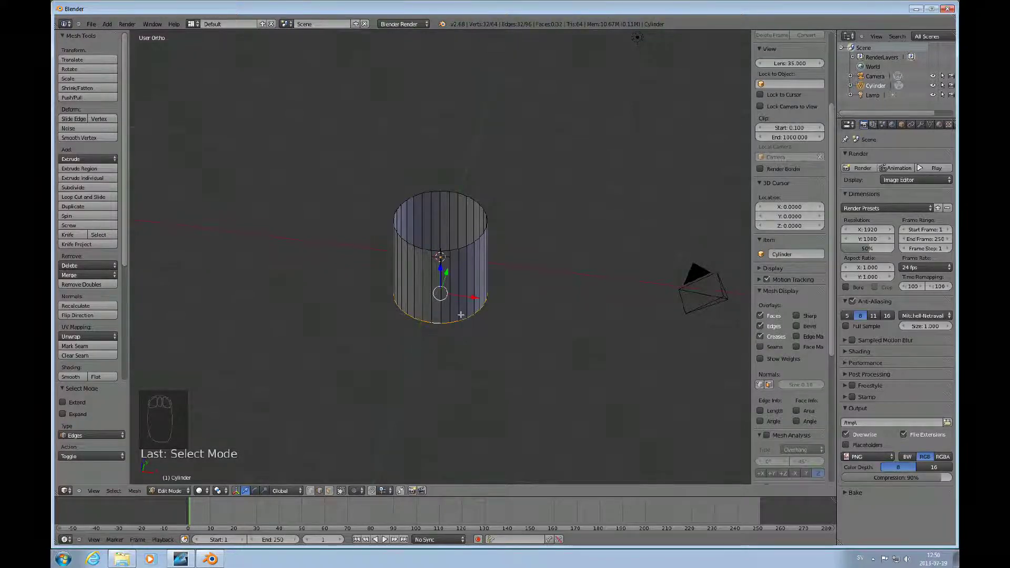
key(s)
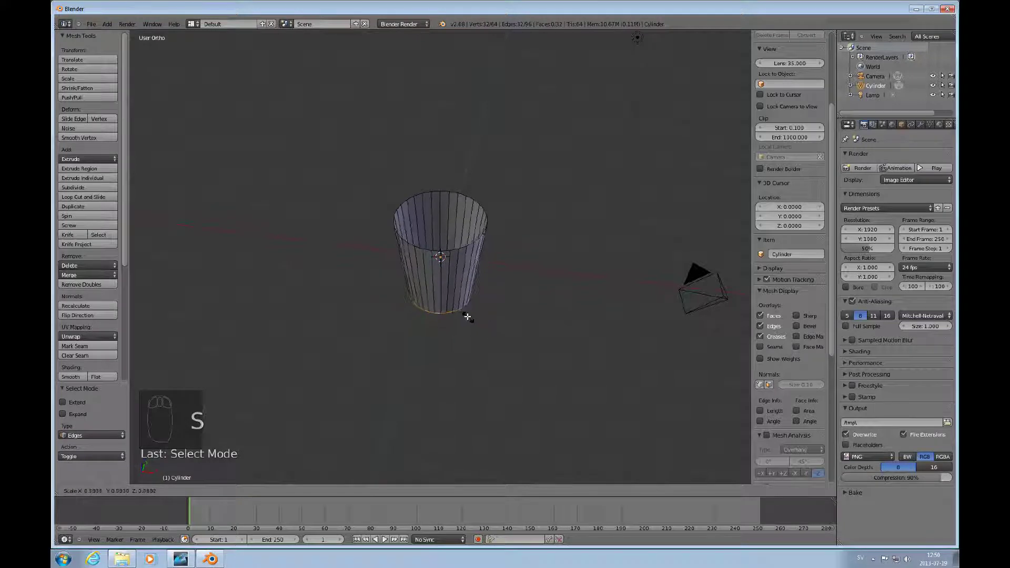
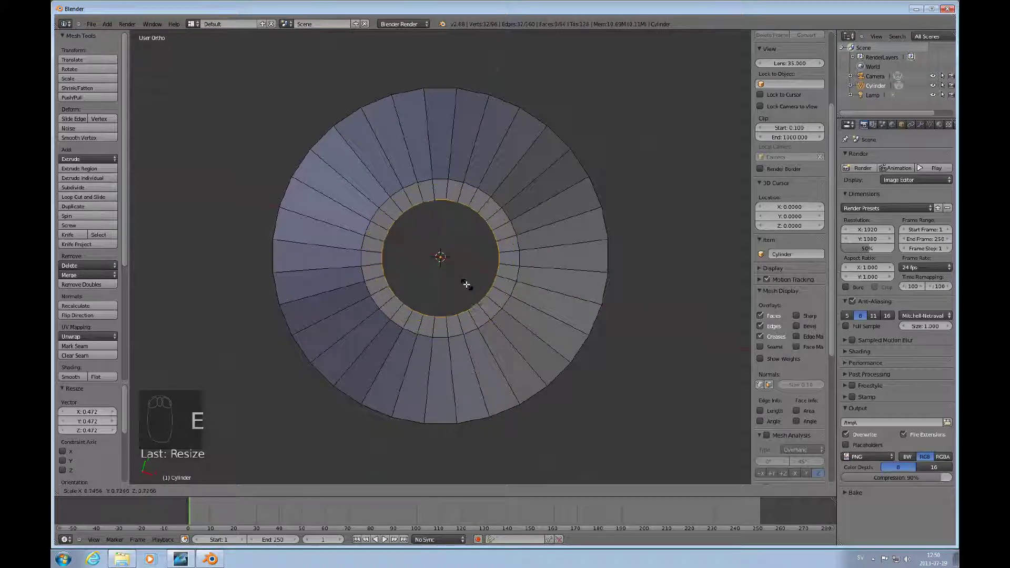
- Inset the bottom face into rings and merge the innermost vertices at the centre
key(e)
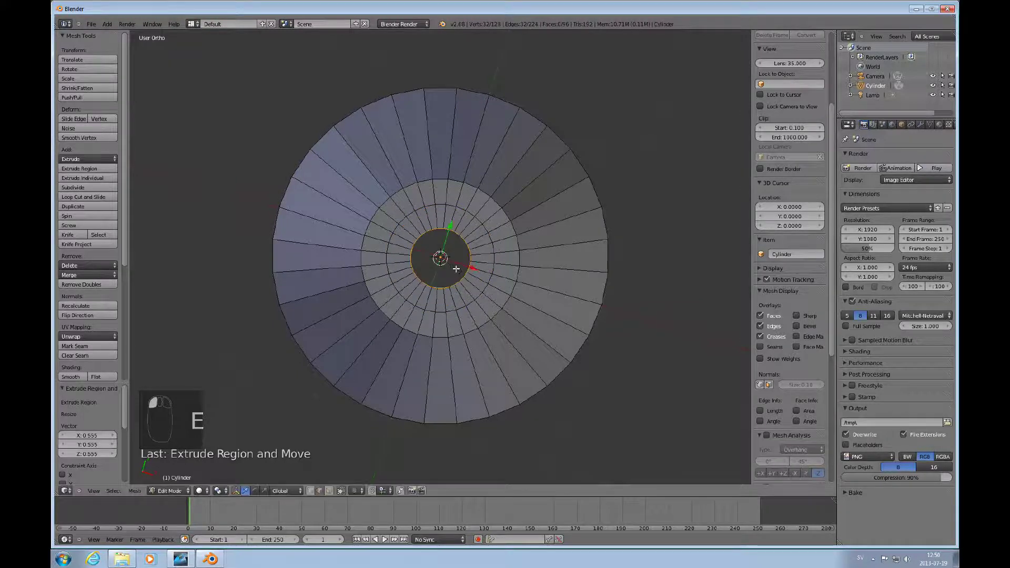
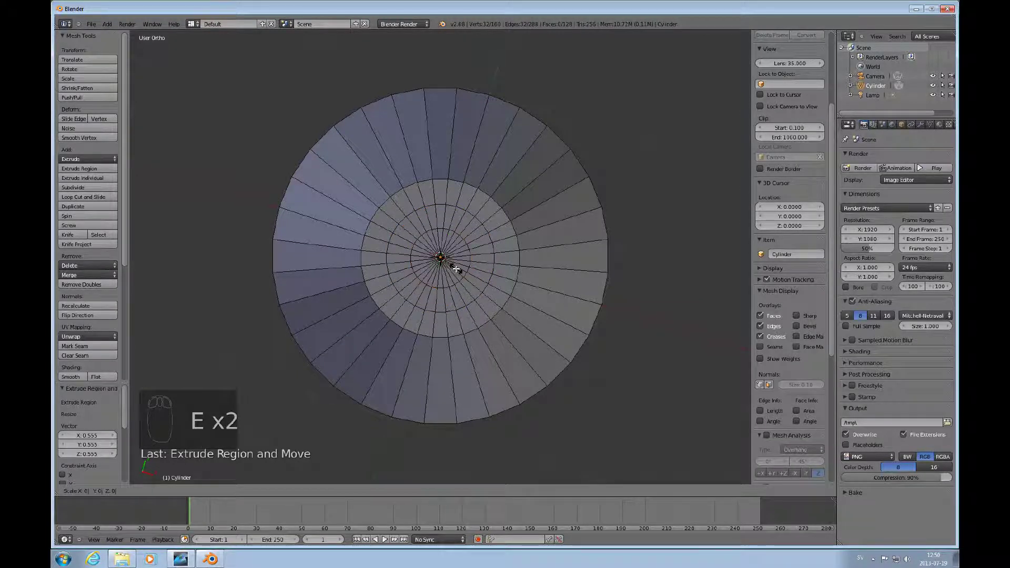
key(alt+m)
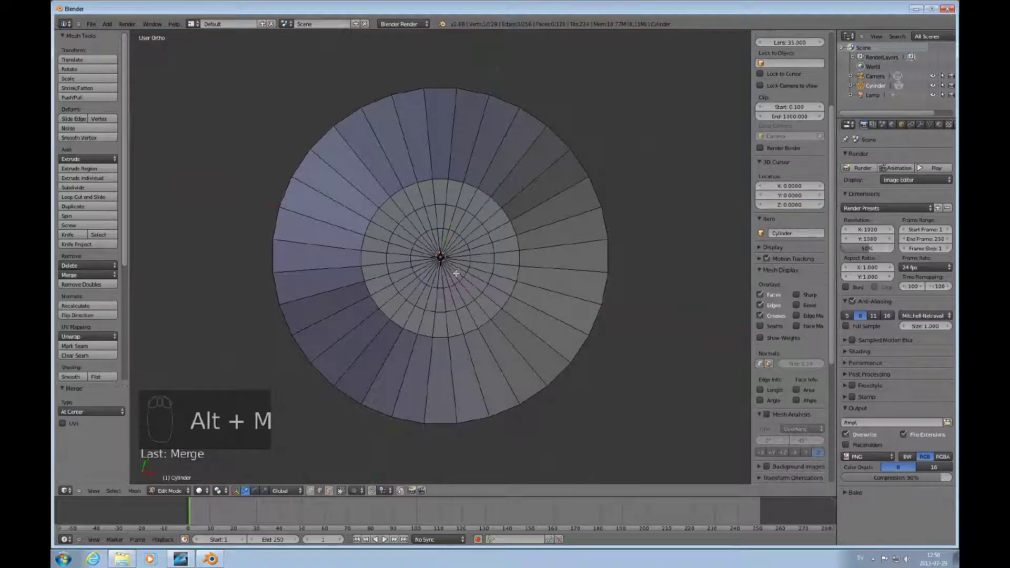
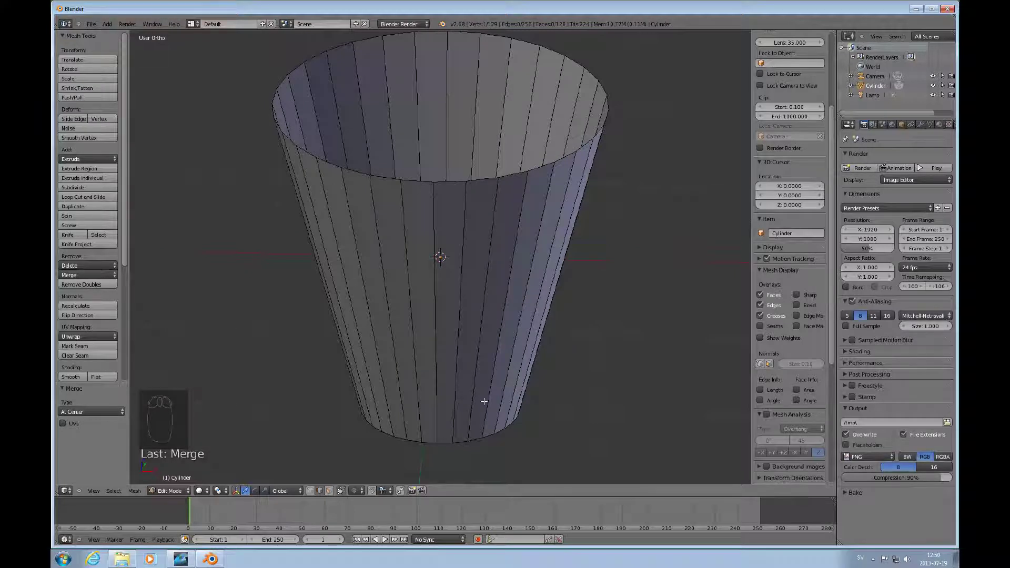
key(ctrl+Tab)
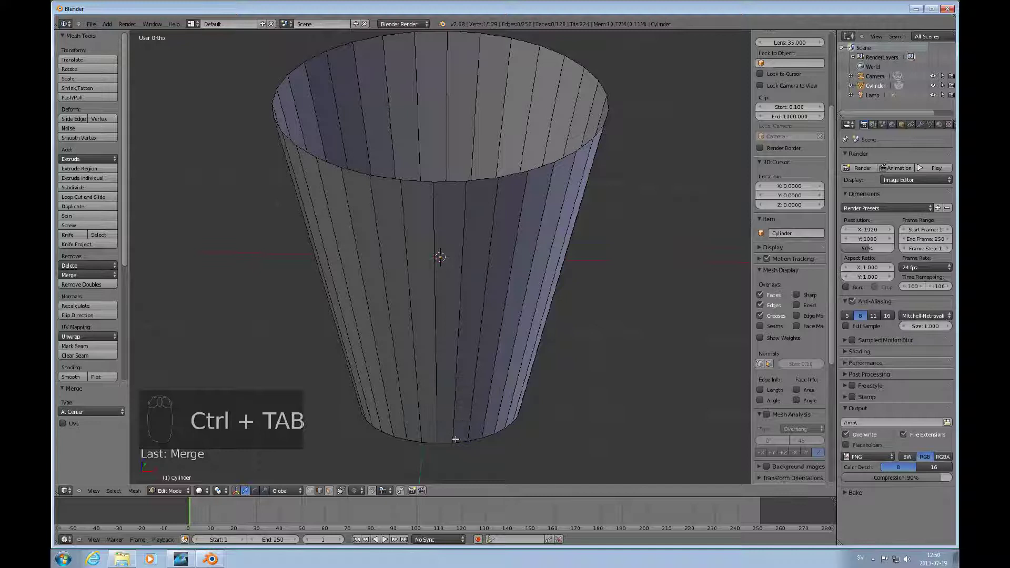
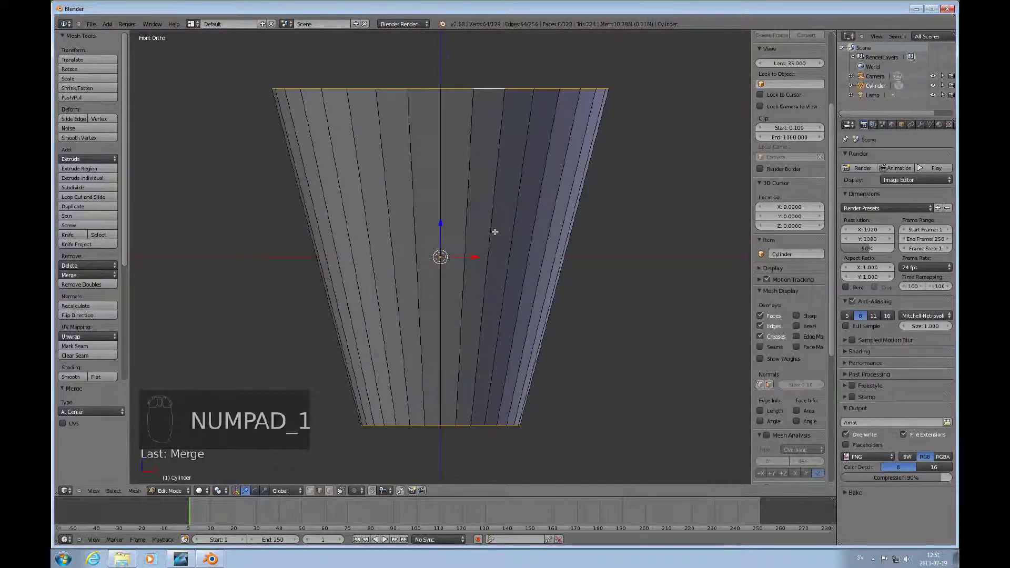
- Extrude a new ring in place from the cup's top rim to give the opening thickness
key(s)
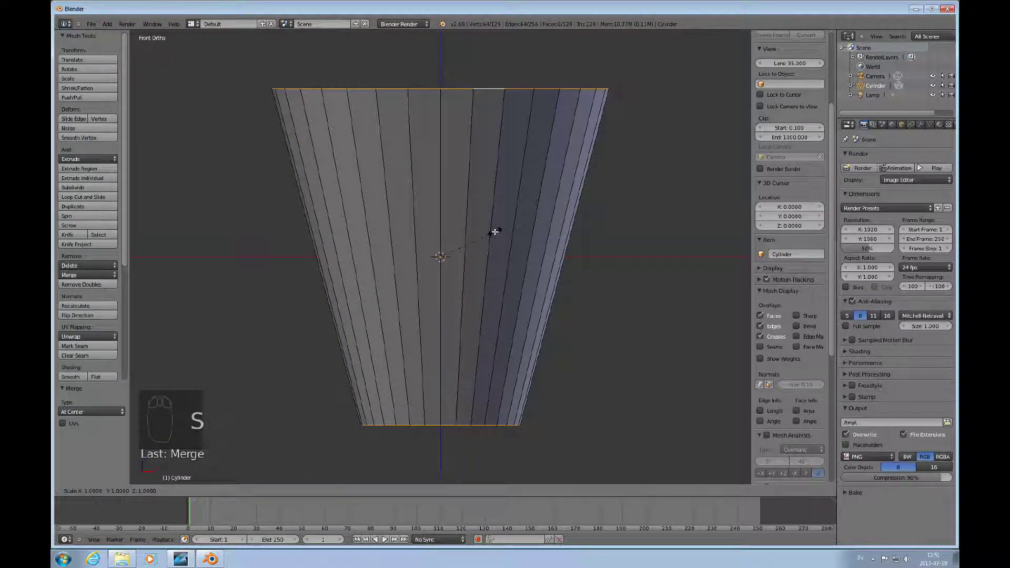
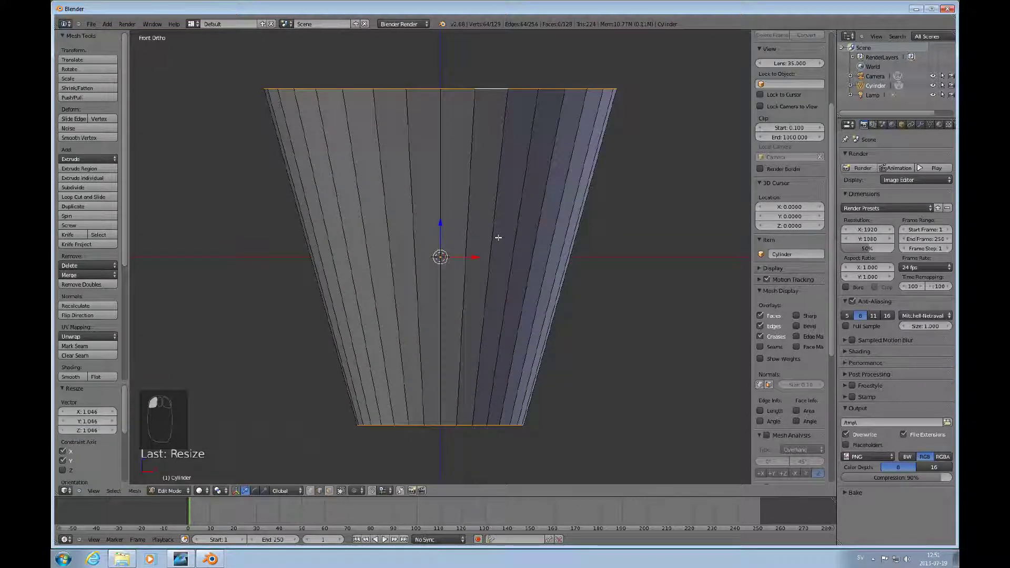
key(ctrl+z)
key(e)
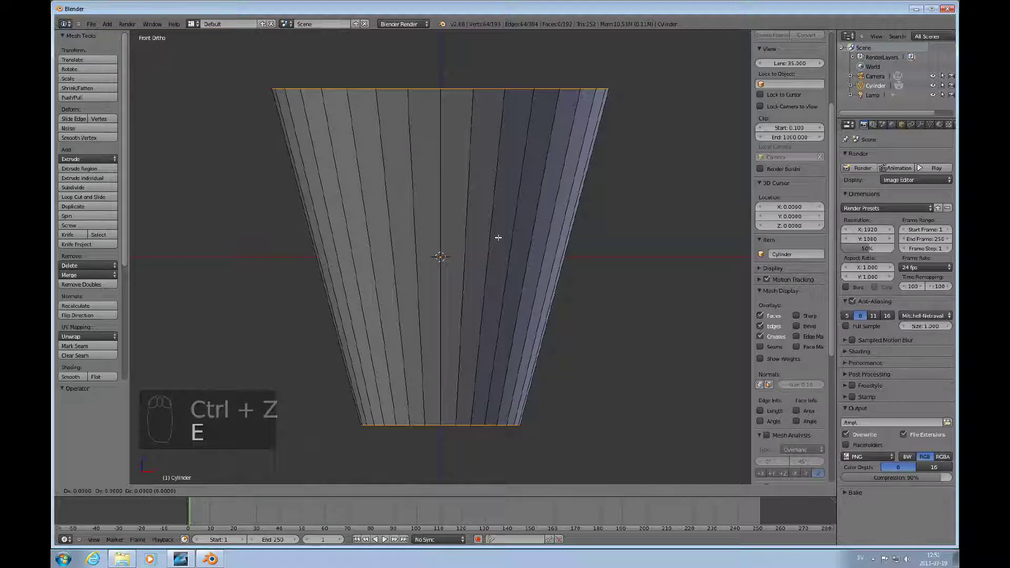
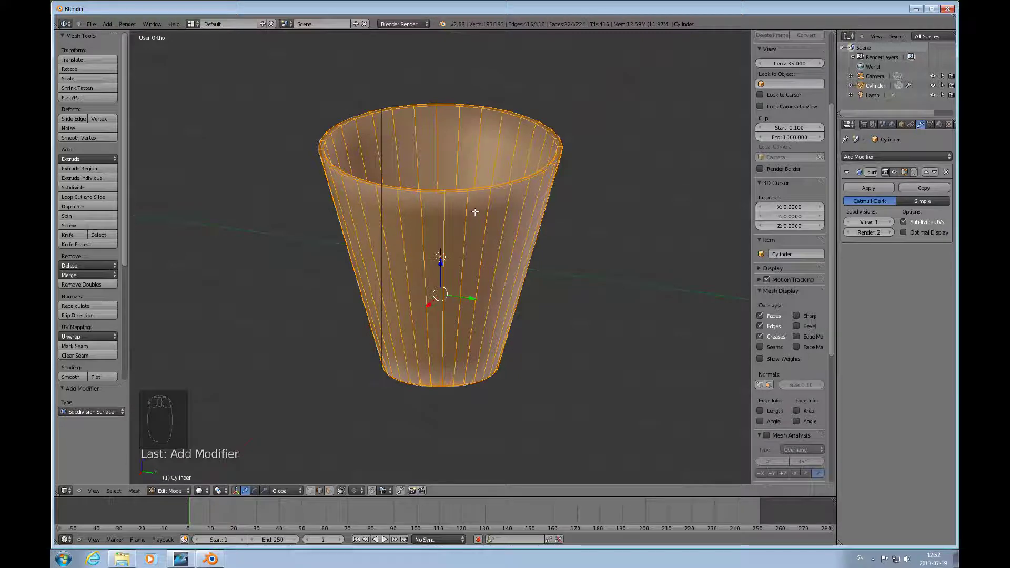
- Extrude the rim inward and down, adding inner-wall edge loops toward the cup's base
key(ctrl+r)
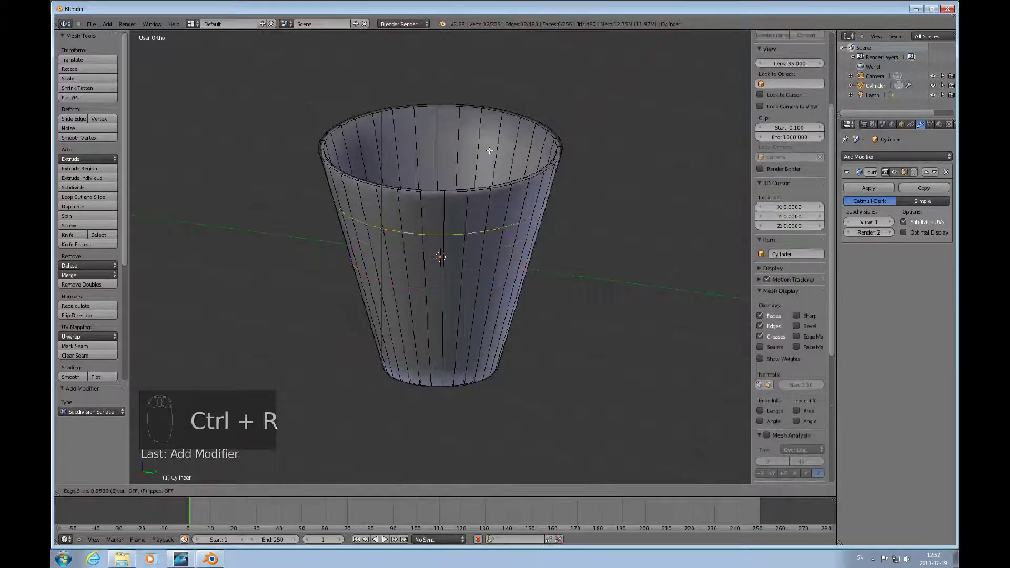
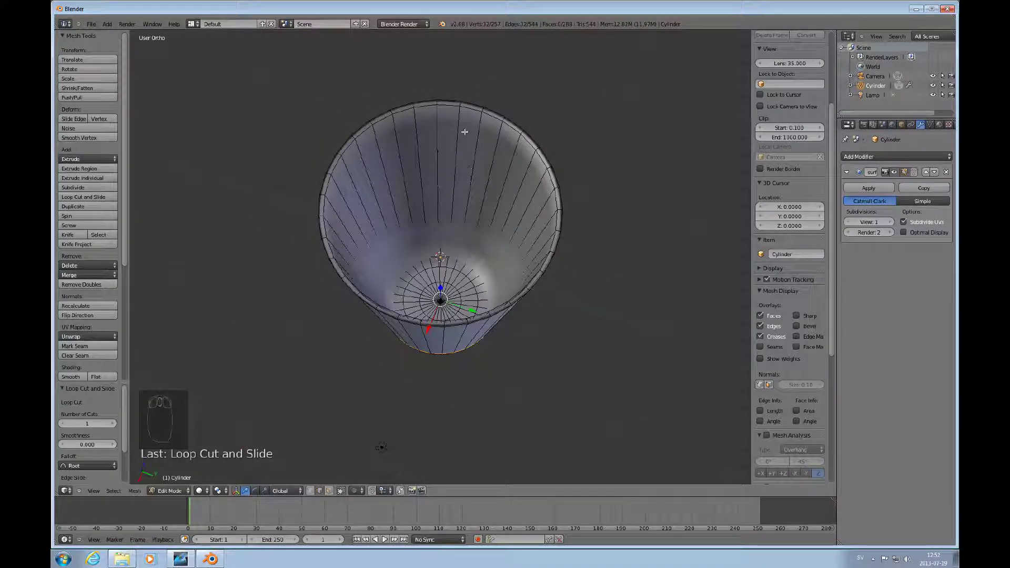
key(ctrl+r)
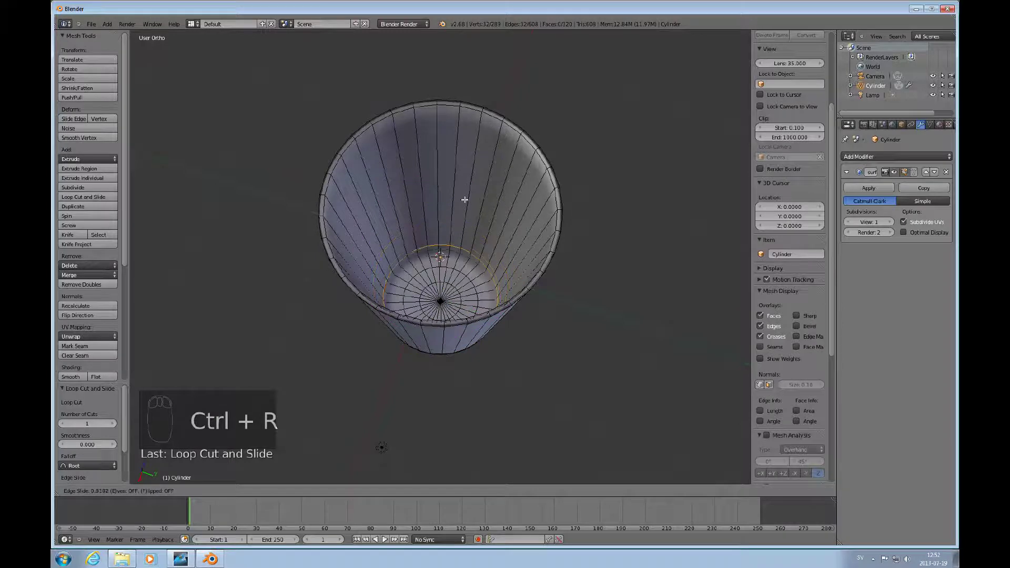
drag(462, 184, 457, 149)
key(ctrl+r)
click(456, 148)
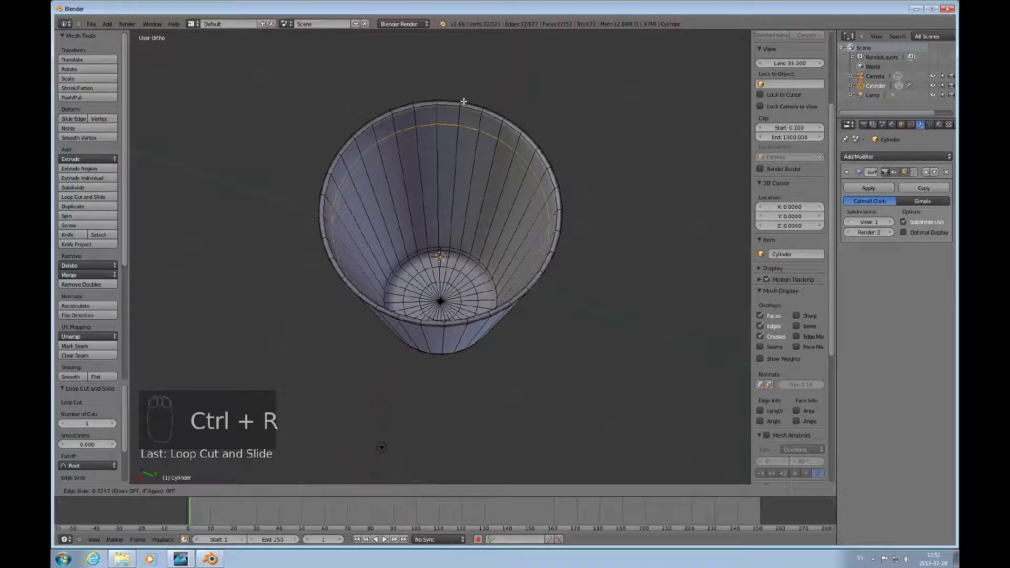
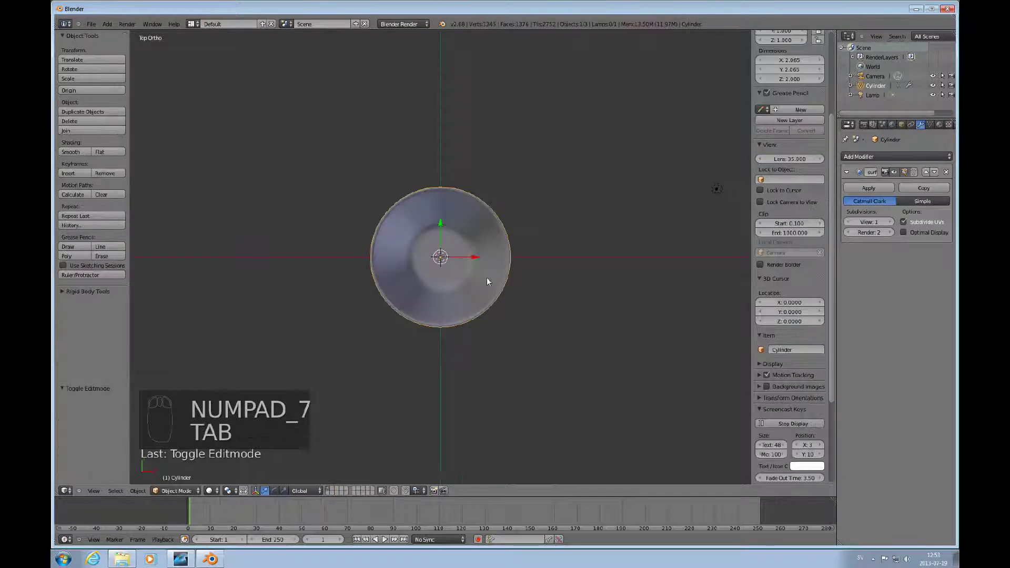
- Duplicate the cup three times and space the four copies evenly in a row along X
drag(491, 280, 481, 277)
key(shift+d)
click(478, 259)
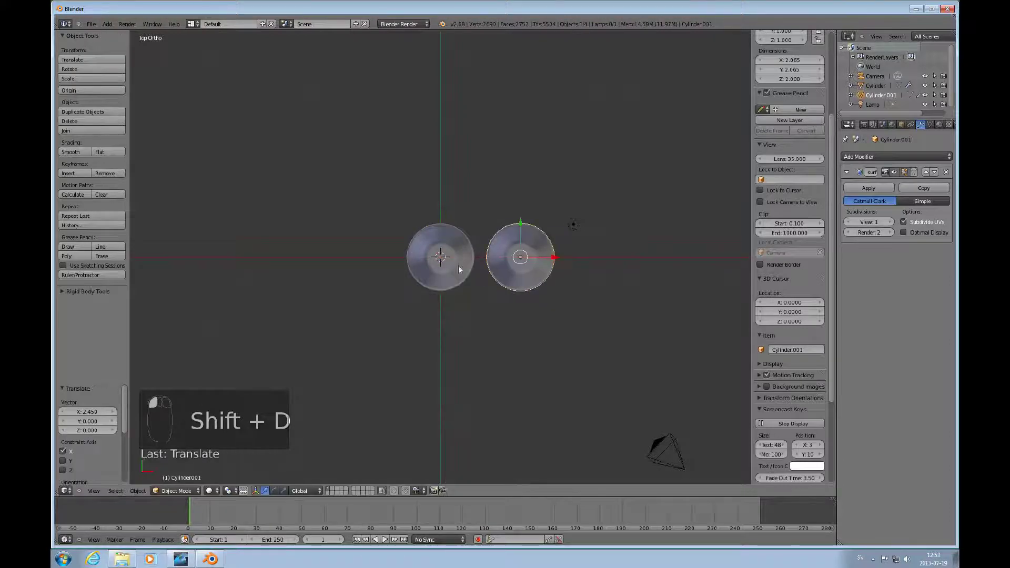
drag(512, 273, 522, 269)
key(shift+d)
drag(523, 269, 497, 259)
drag(491, 262, 547, 259)
drag(481, 261, 583, 221)
drag(577, 227, 579, 341)
drag(581, 282, 477, 381)
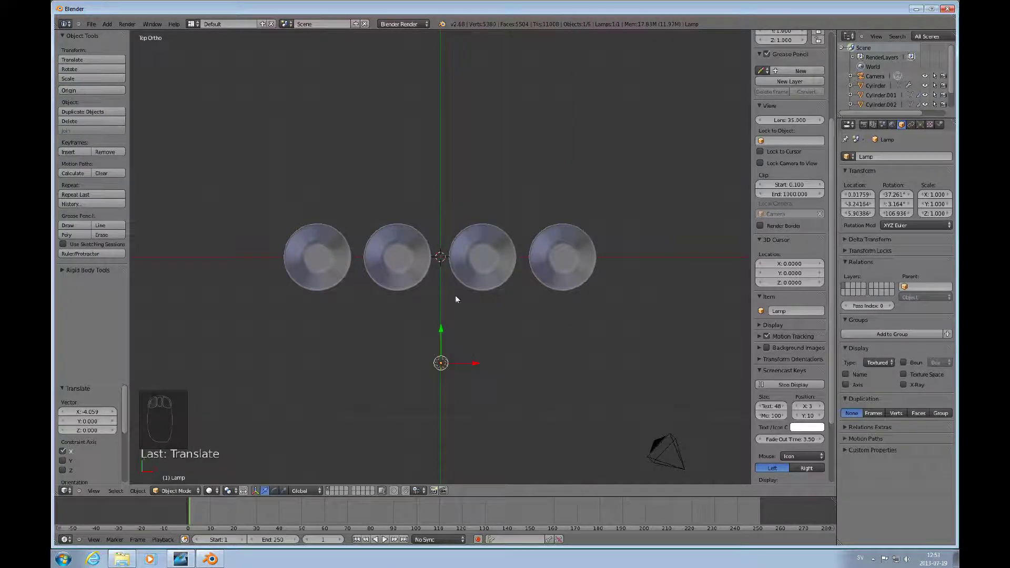
- Add a hemi lamp above the cups and render a grey test image through the camera
key(shift+a)
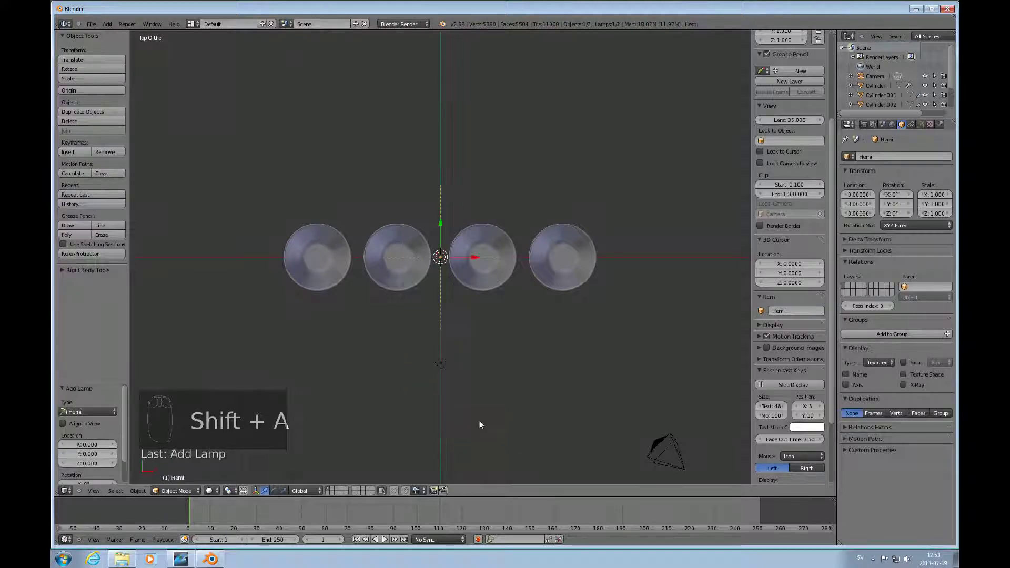
key(KP_1)
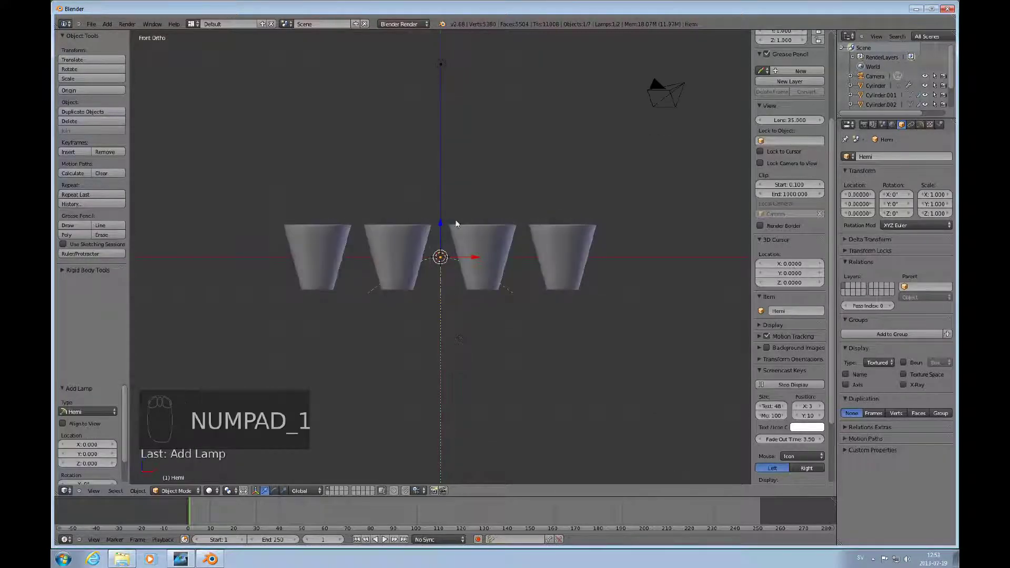
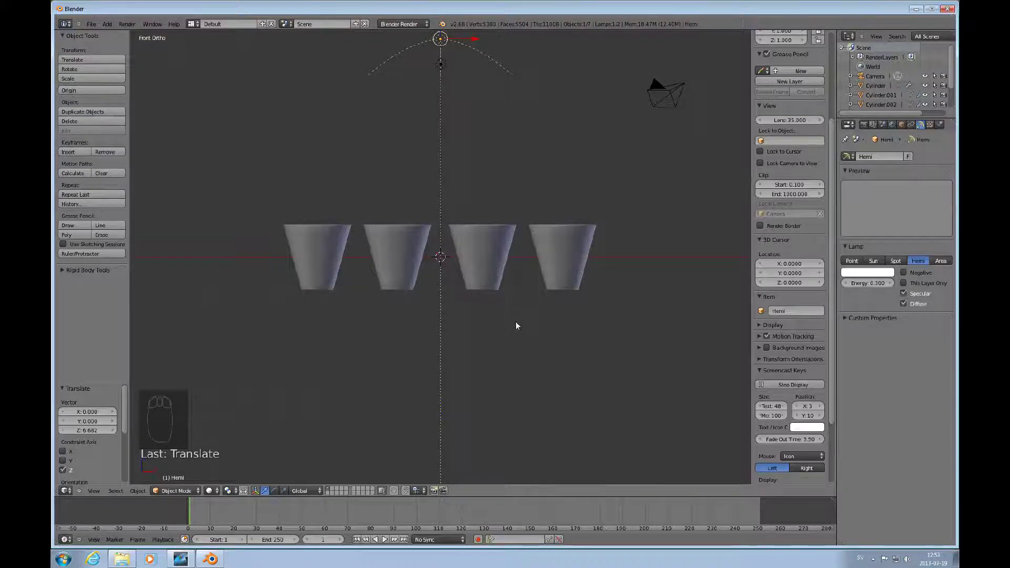
key(KP_0)
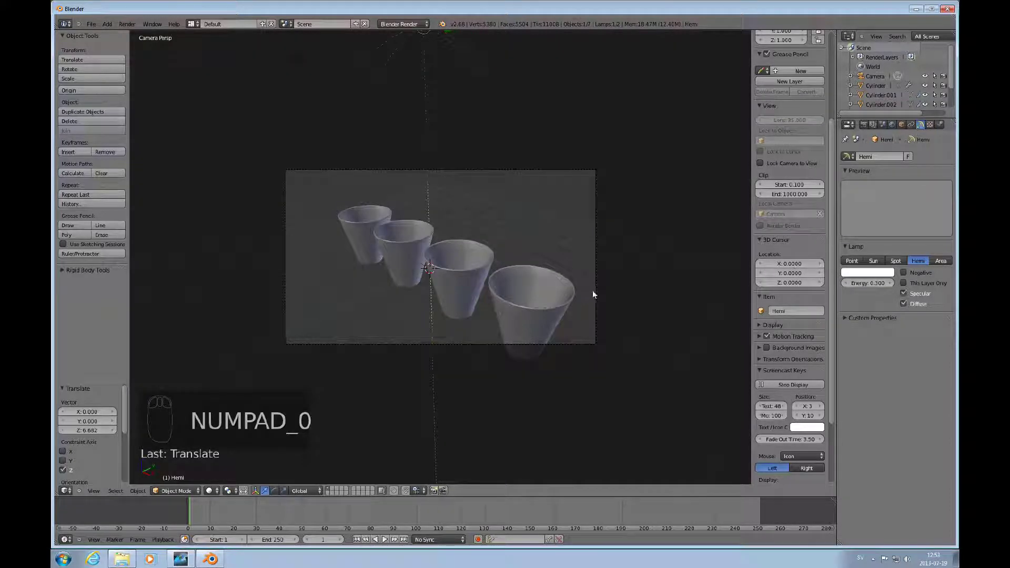
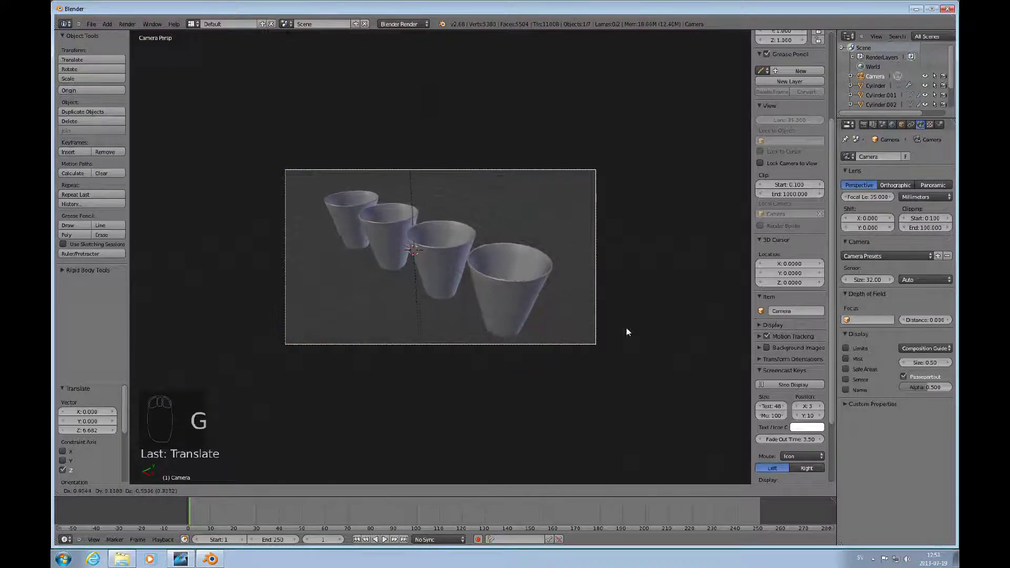
click(630, 335)
click(593, 322)
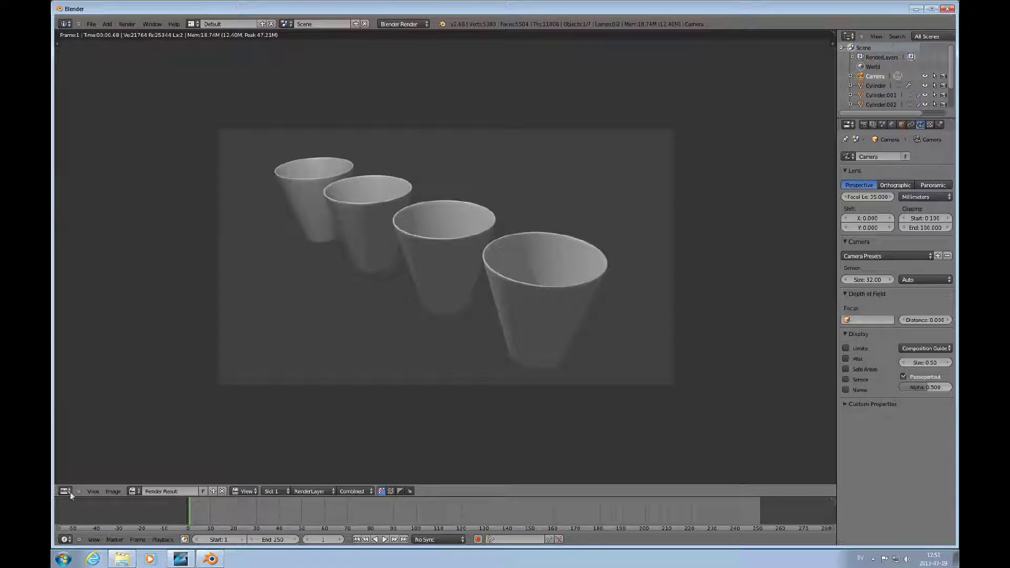
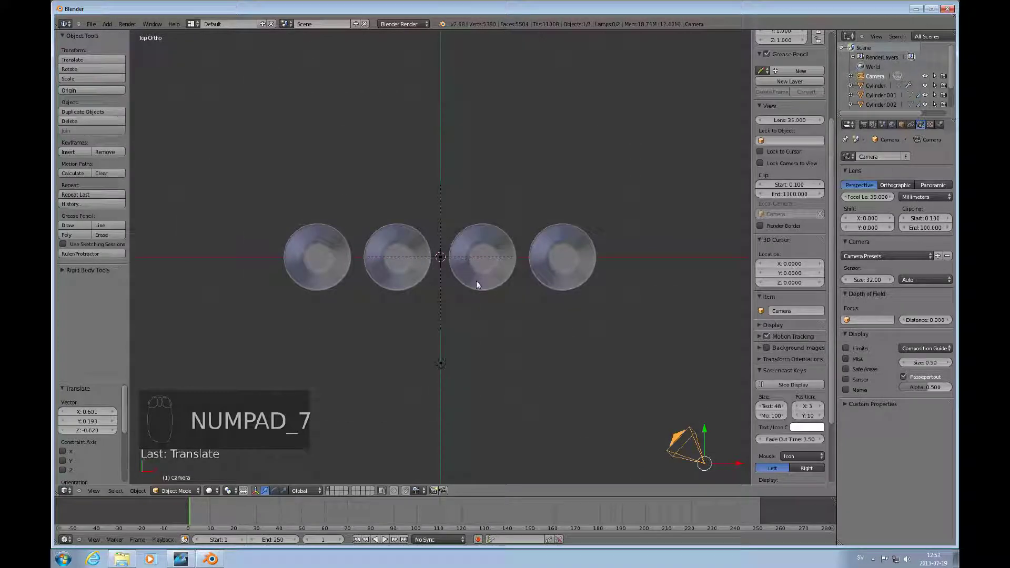
- Add a plane scaled by 30 and lower it to the cups' bases as a floor
key(shift+a)
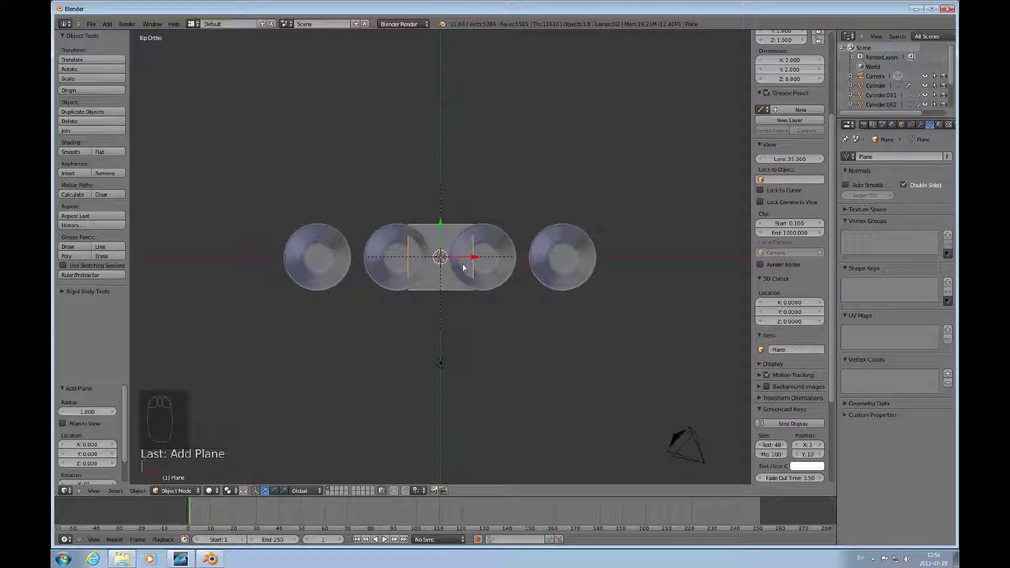
key(s)
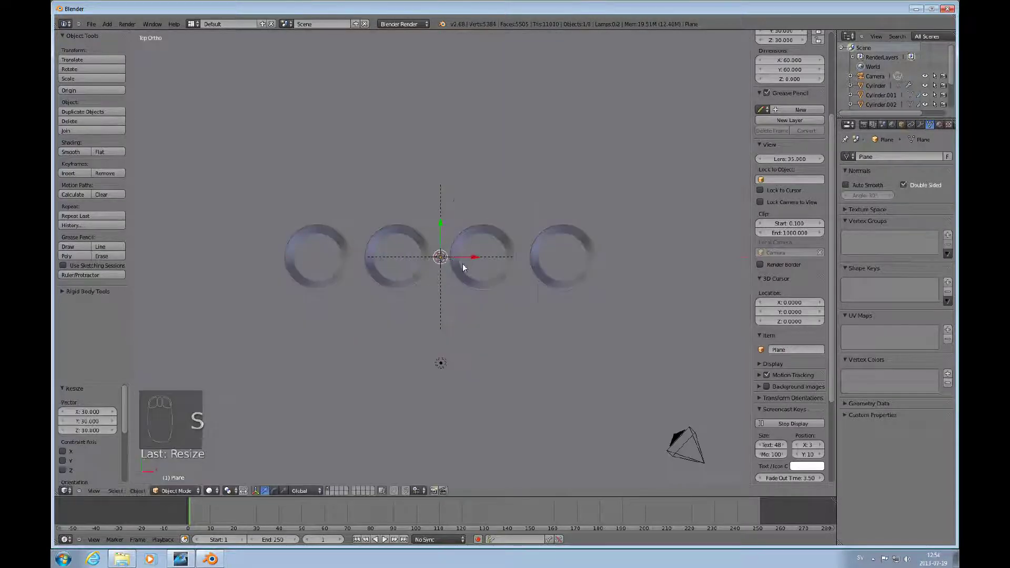
key(KP_1)
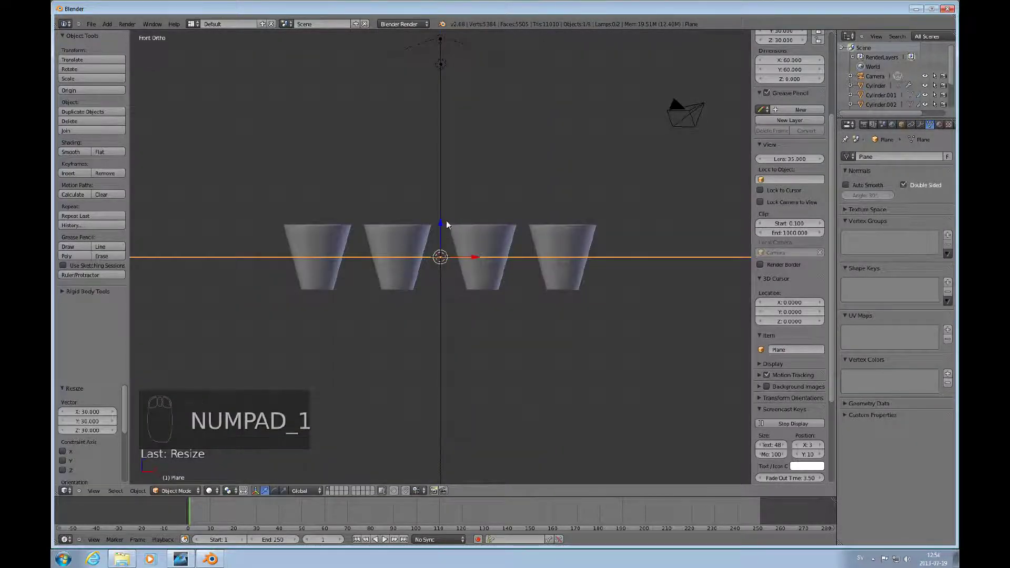
drag(445, 229, 444, 259)
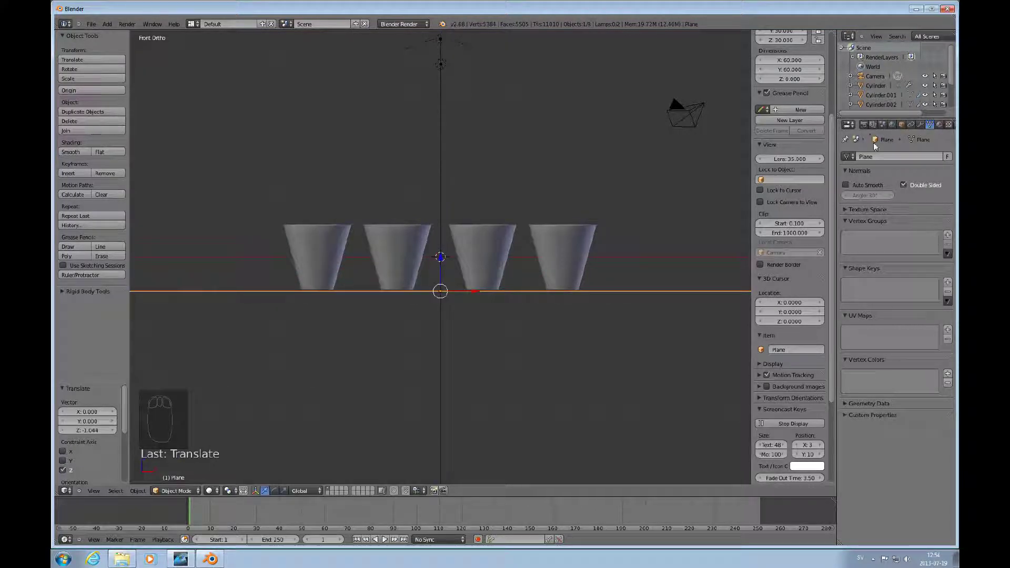
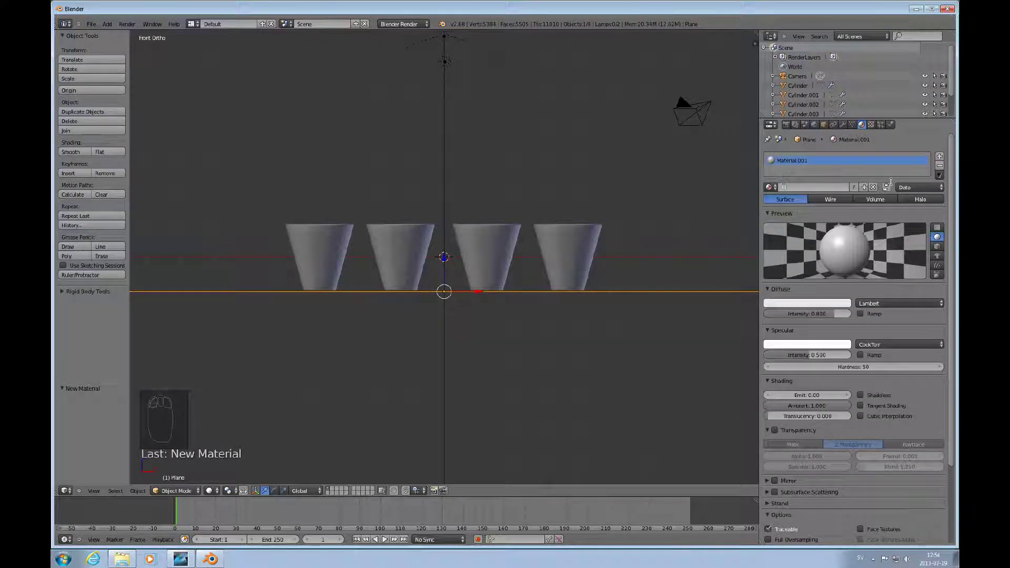
- Rename the floor plane's material from Material.001 to Floor
key(o)
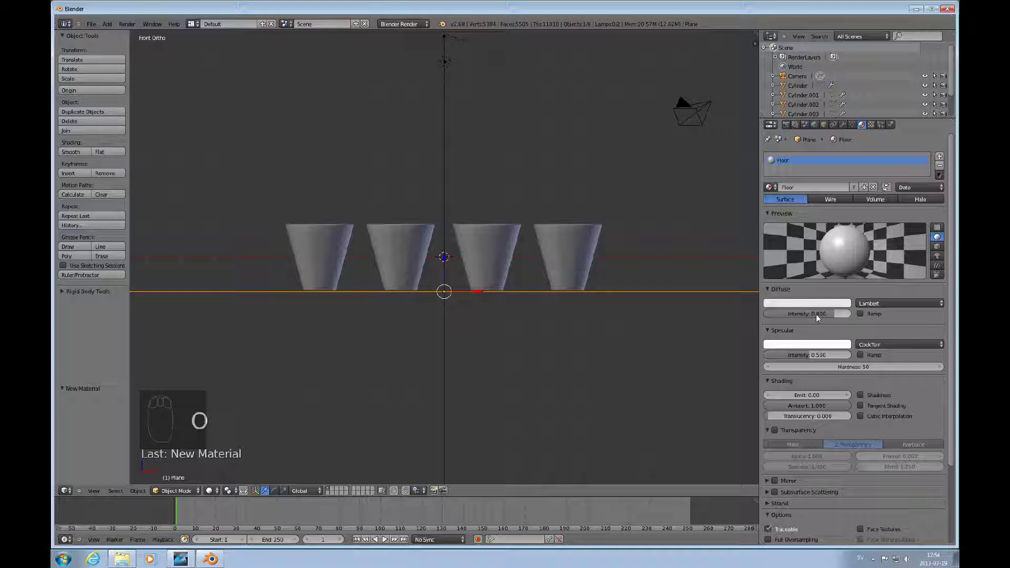
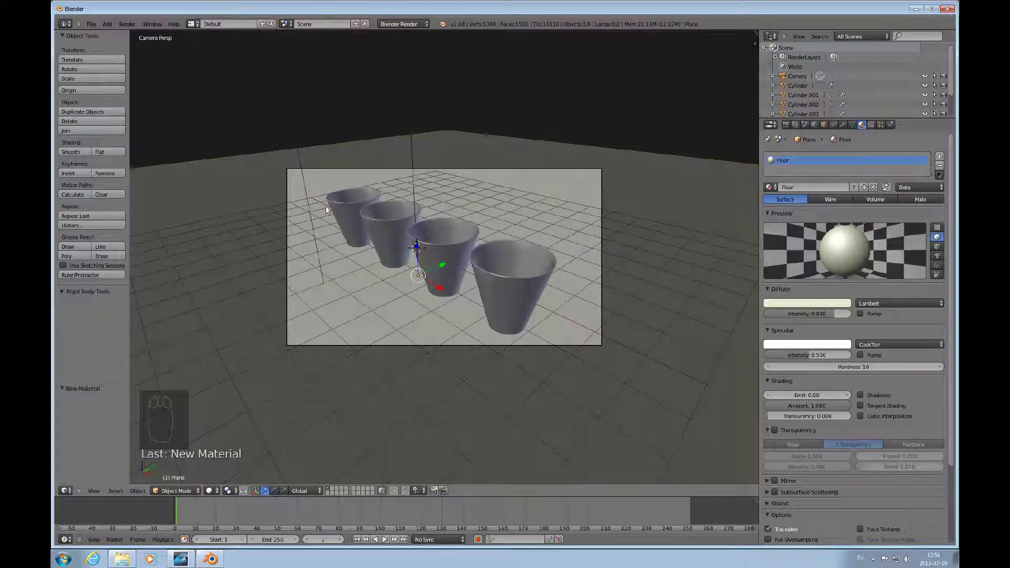
- Give the first cup a new material named Blue and switch it to use shader nodes
drag(351, 213, 507, 199)
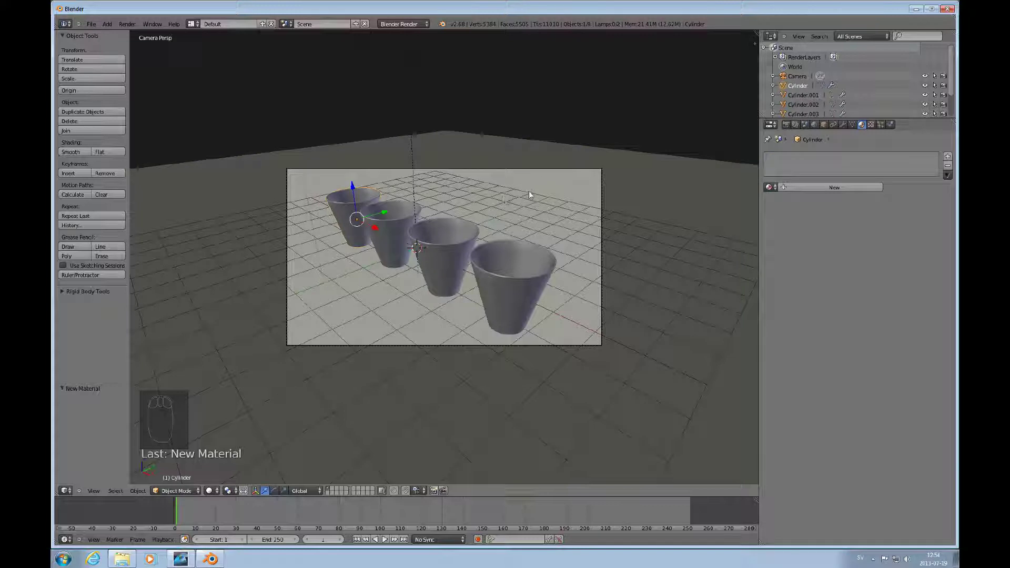
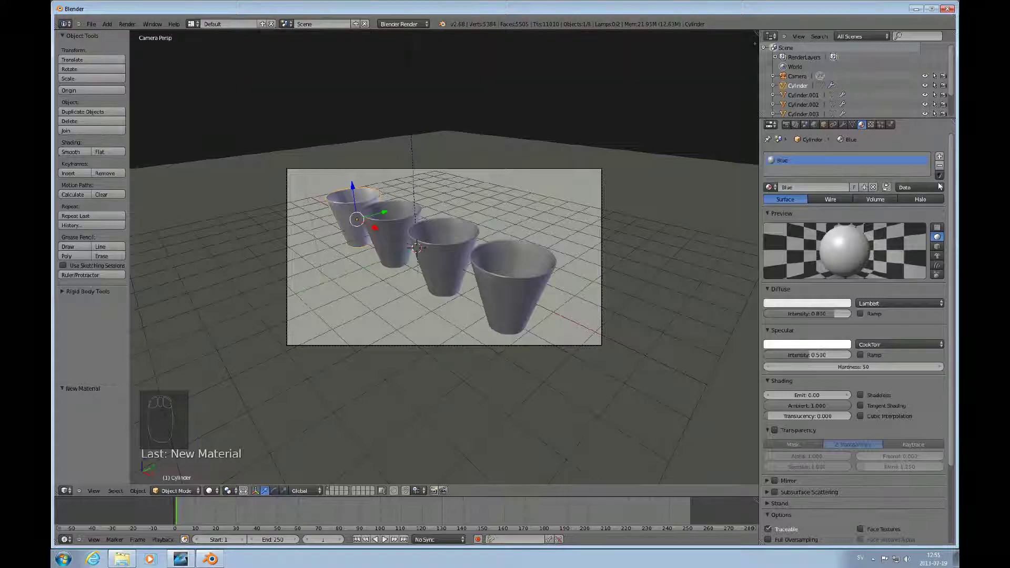
drag(953, 157, 882, 193)
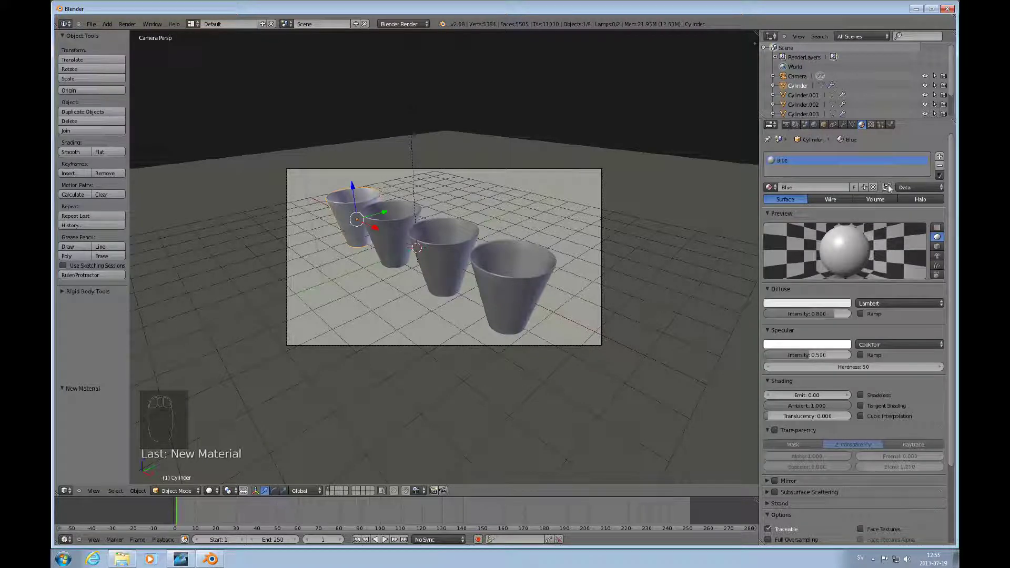
drag(890, 189, 854, 250)
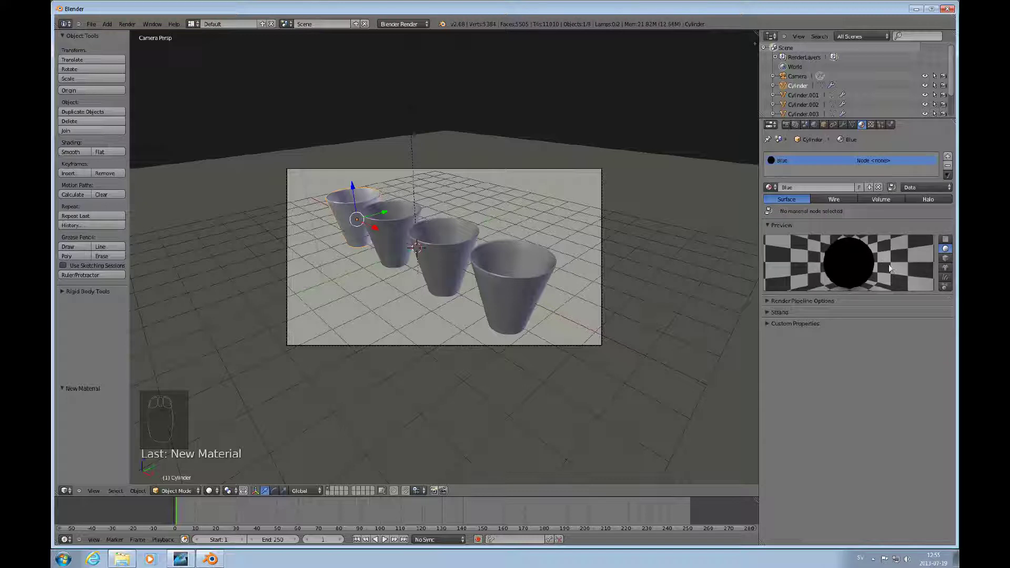
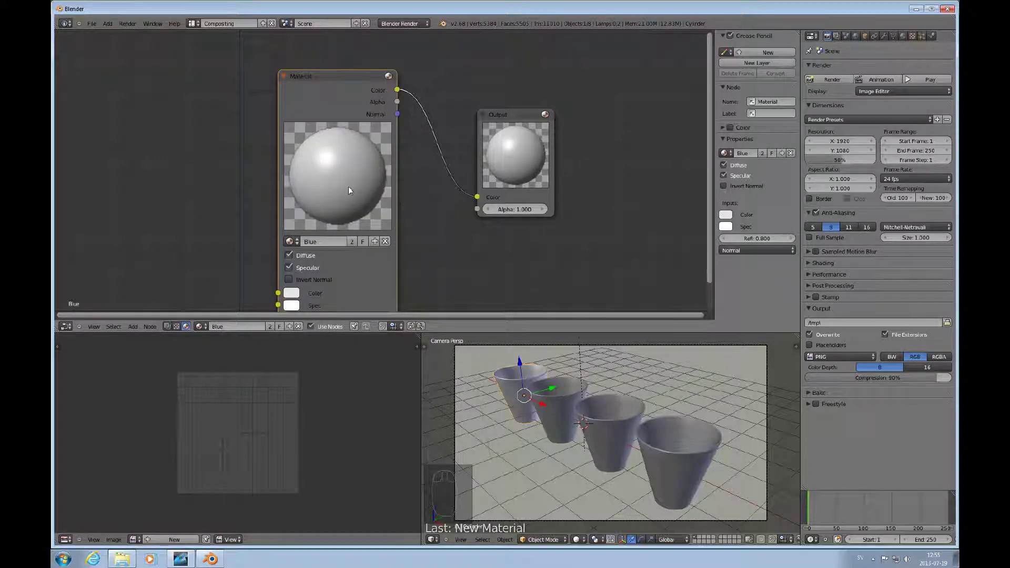
- Render to preview the Blue material, then switch to the second cup Cylinder.001
click(357, 189)
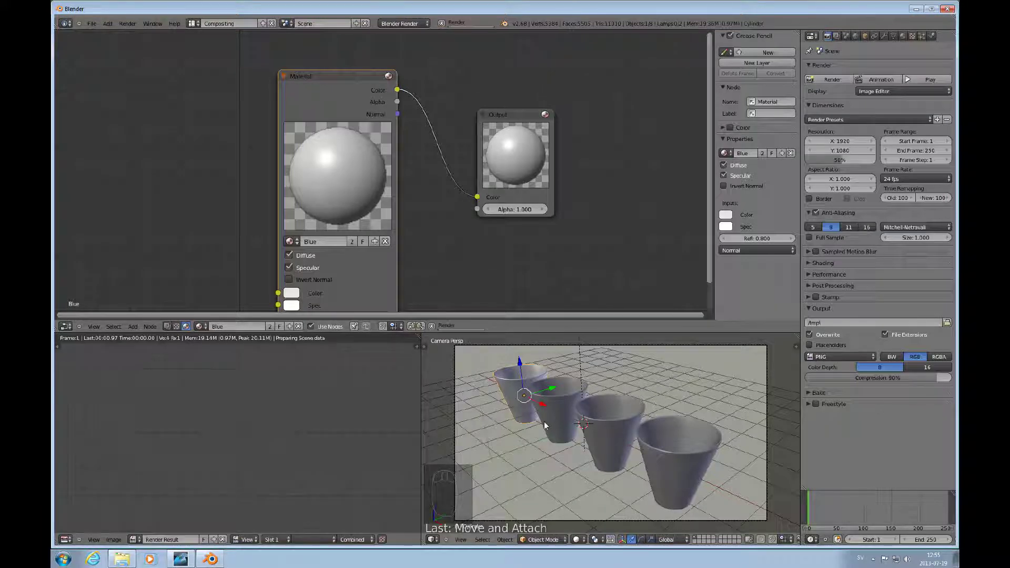
key(F12)
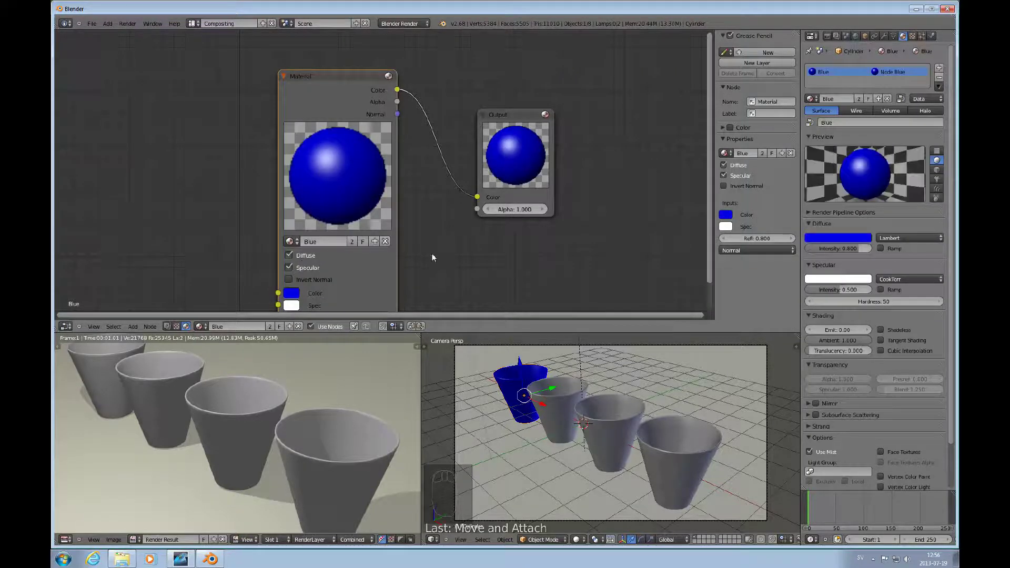
drag(549, 403, 873, 102)
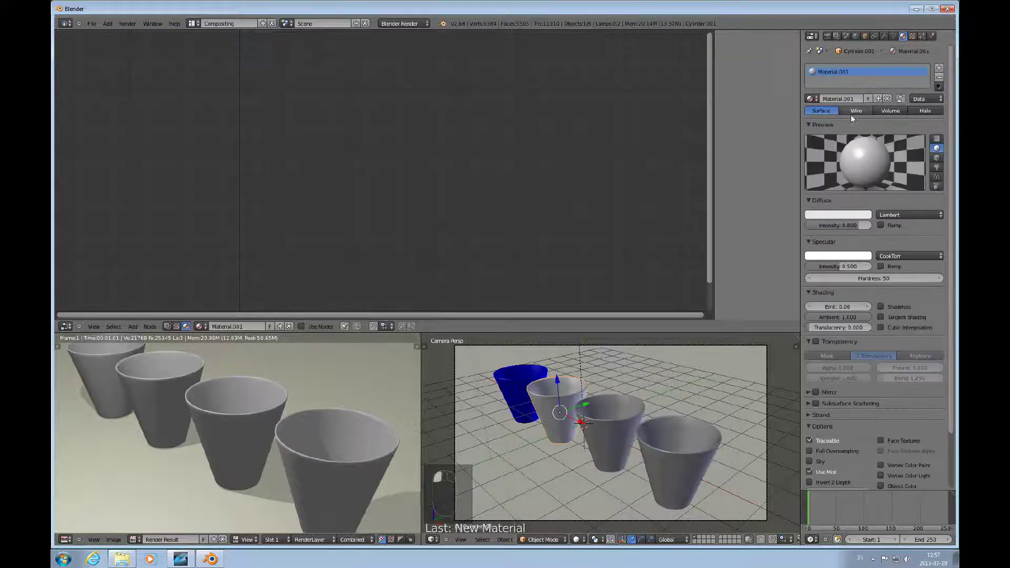
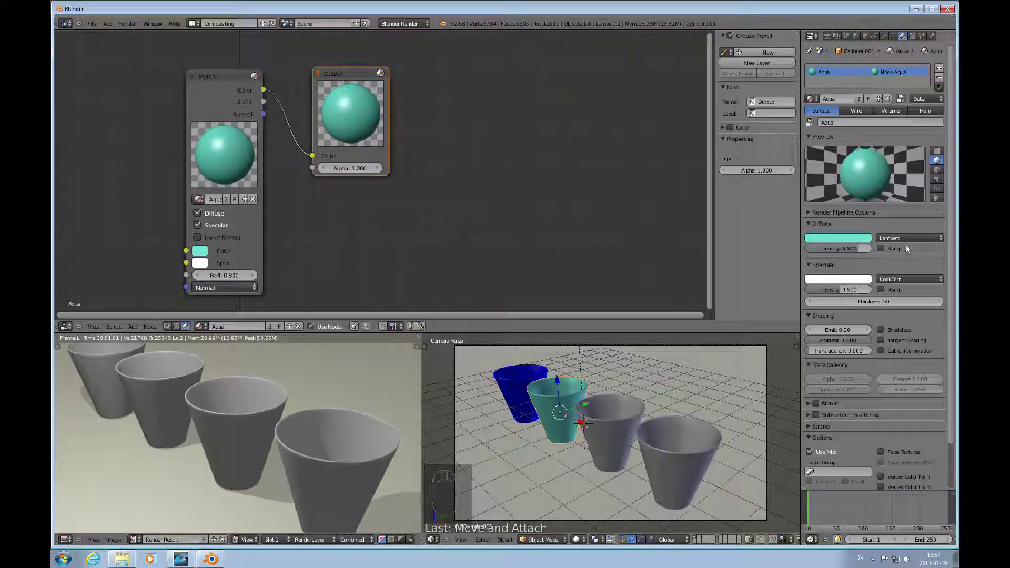
- Select the fourth cup, Cylinder.003, which has no material yet
right_click(614, 435)
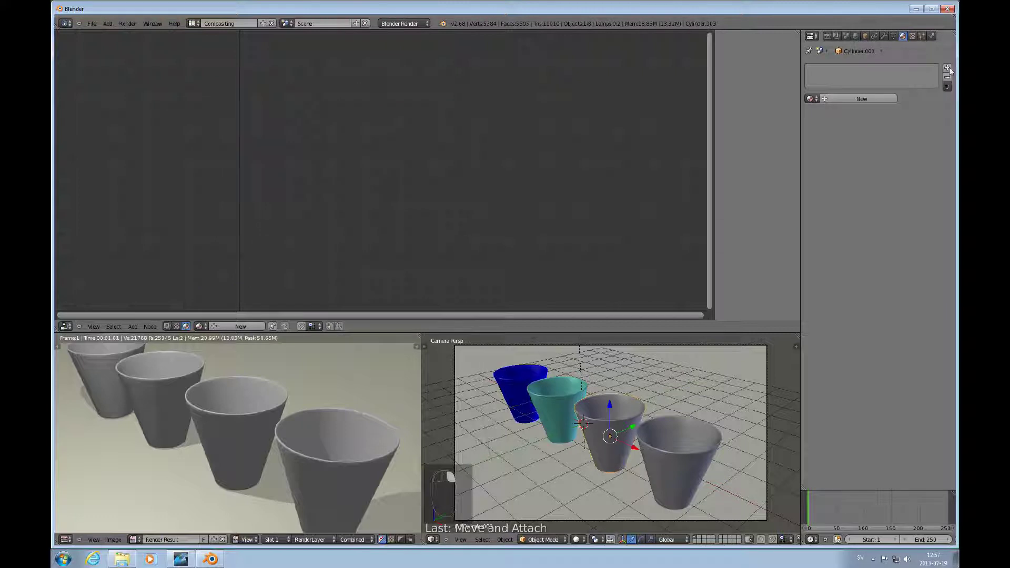
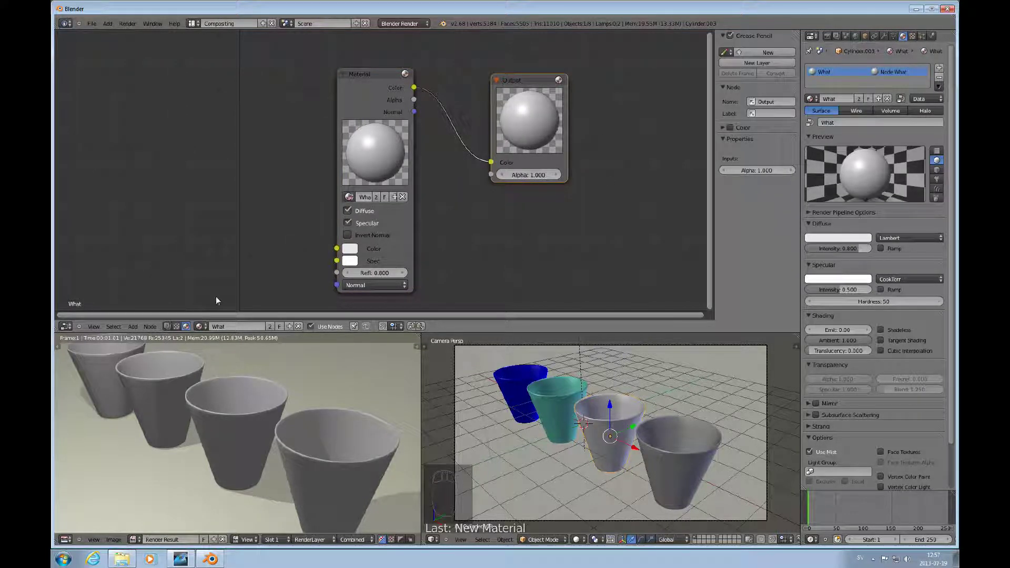
- Wire the Blue and Aqua material nodes into the What main node and render the result
drag(238, 299, 155, 320)
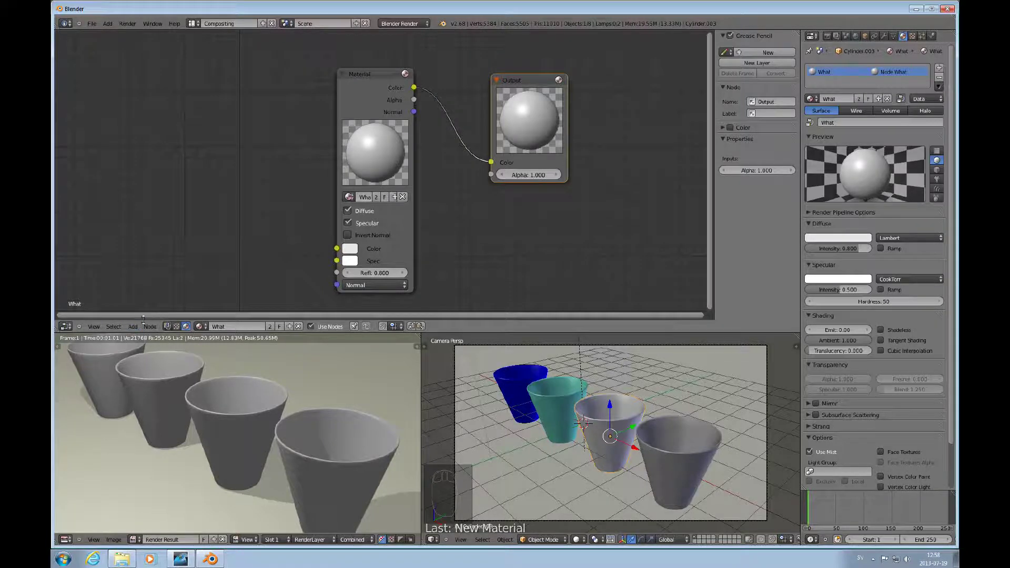
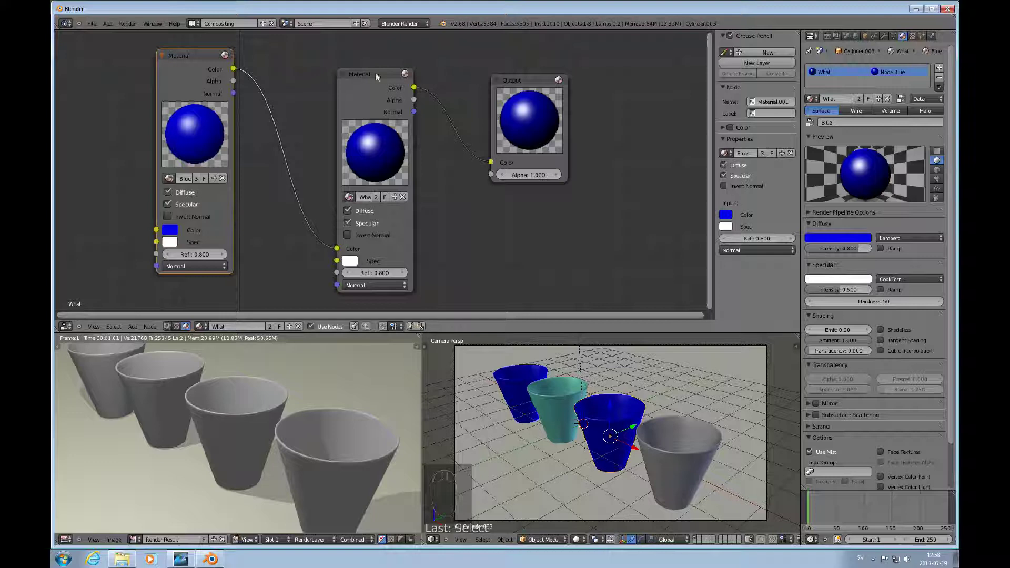
right_click(695, 387)
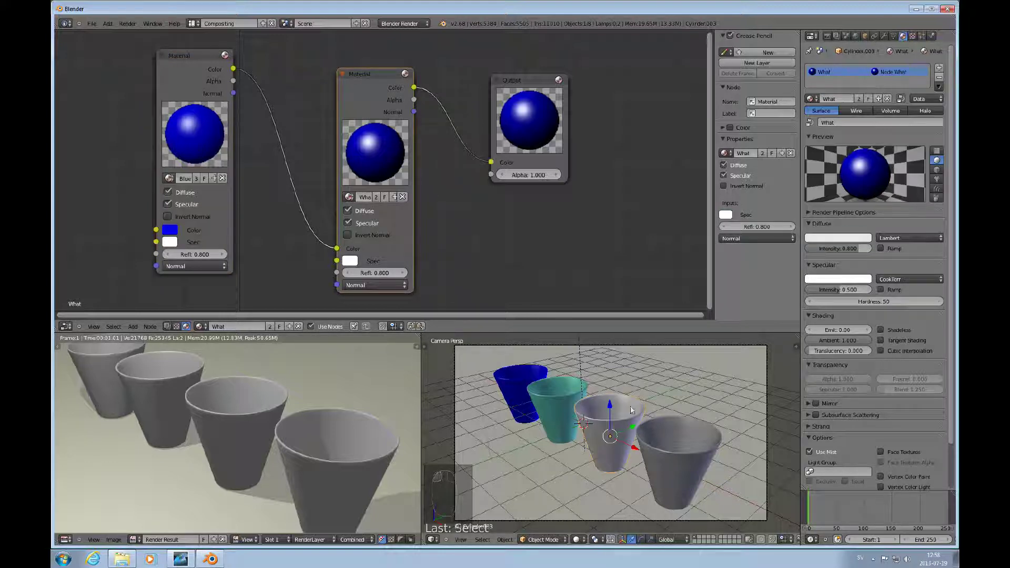
drag(632, 399, 611, 414)
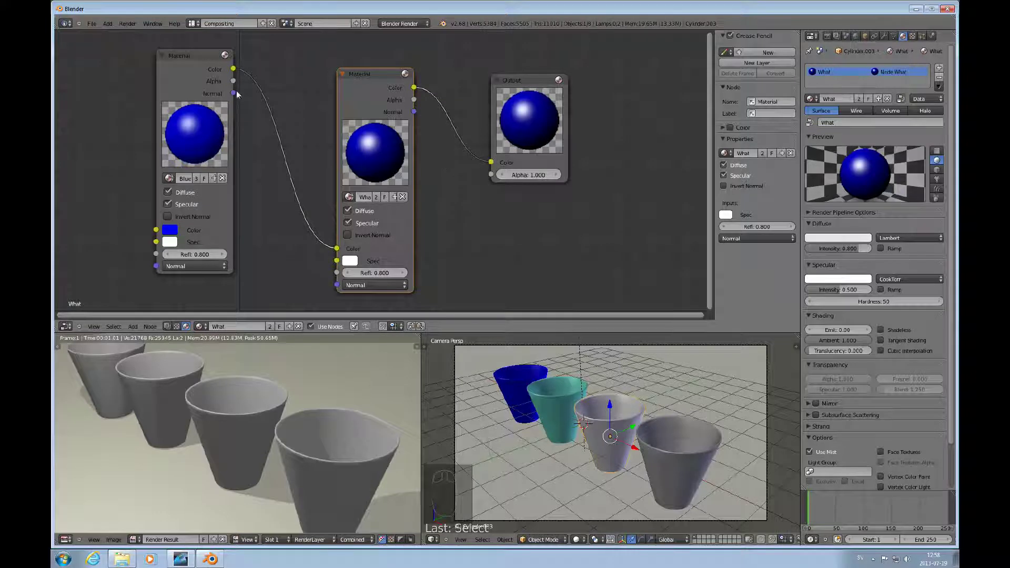
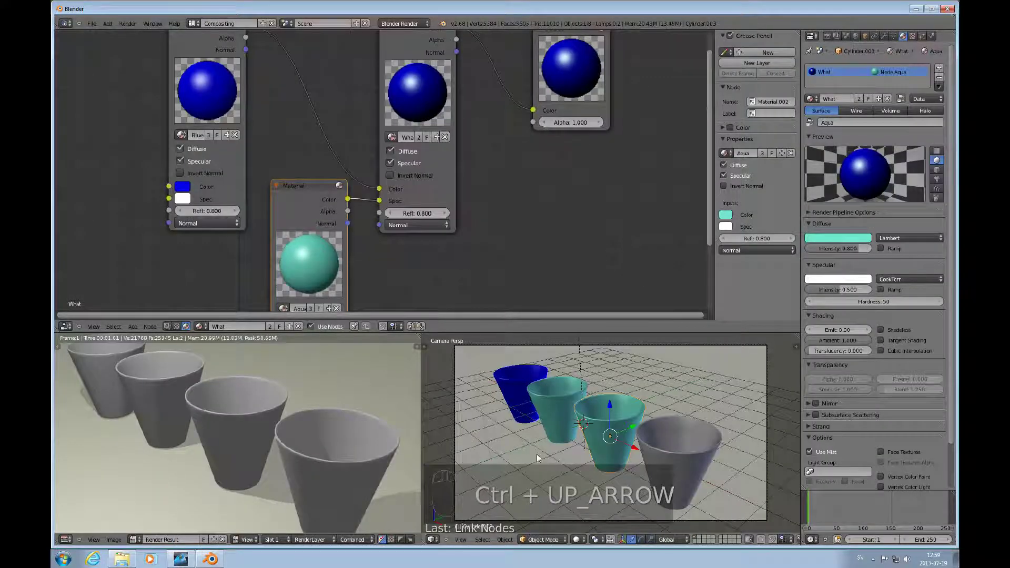
key(F12)
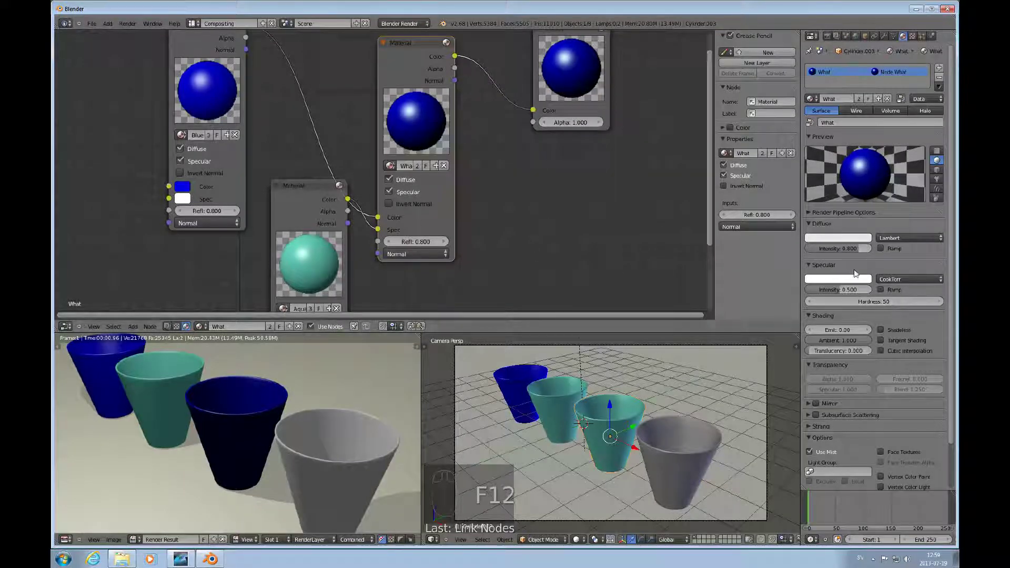
- Lower the What material's specular hardness from 50 to 1 and re-render
drag(888, 304, 856, 307)
click(856, 306)
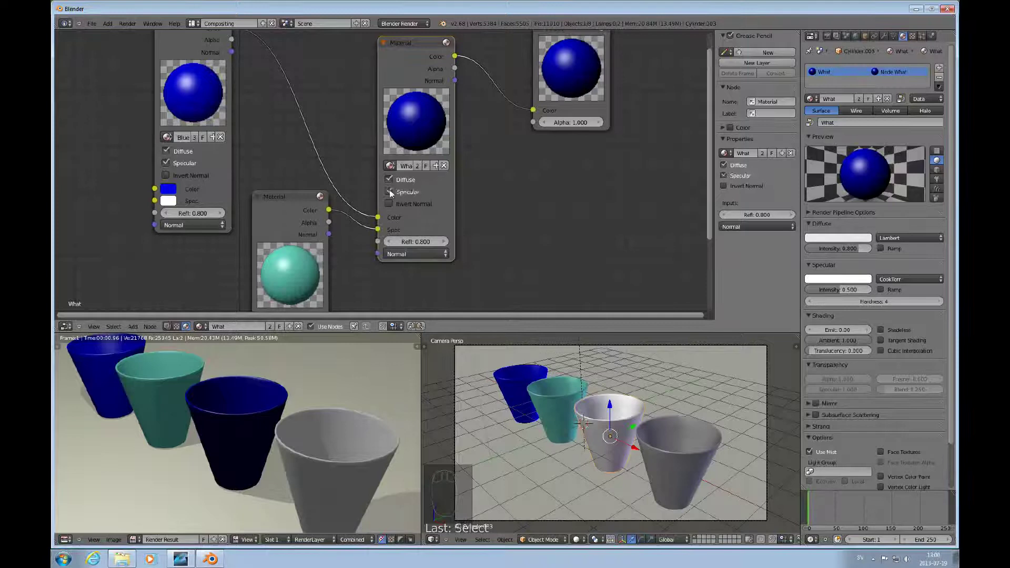
middle_click(490, 331)
click(590, 390)
middle_click(573, 397)
key(F12)
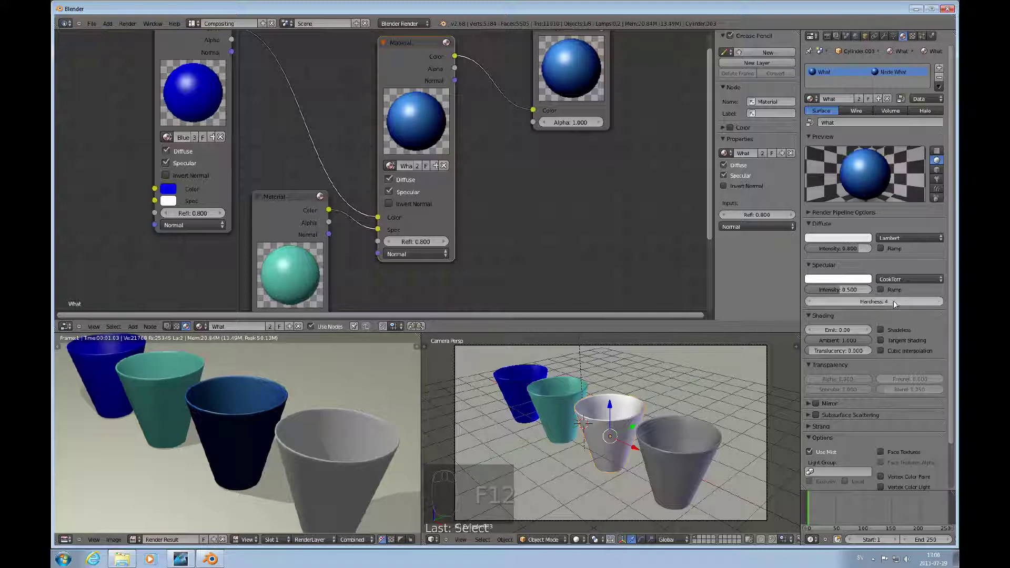
- Set the Aqua node's specular hardness to 1 while watching the node preview
double_click(875, 306)
drag(739, 310, 787, 303)
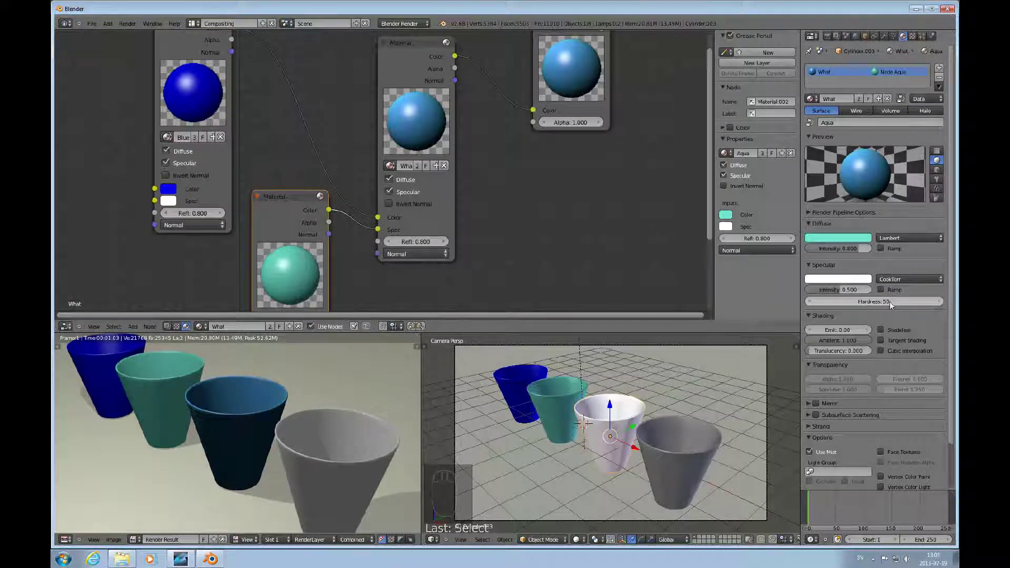
drag(882, 305, 838, 307)
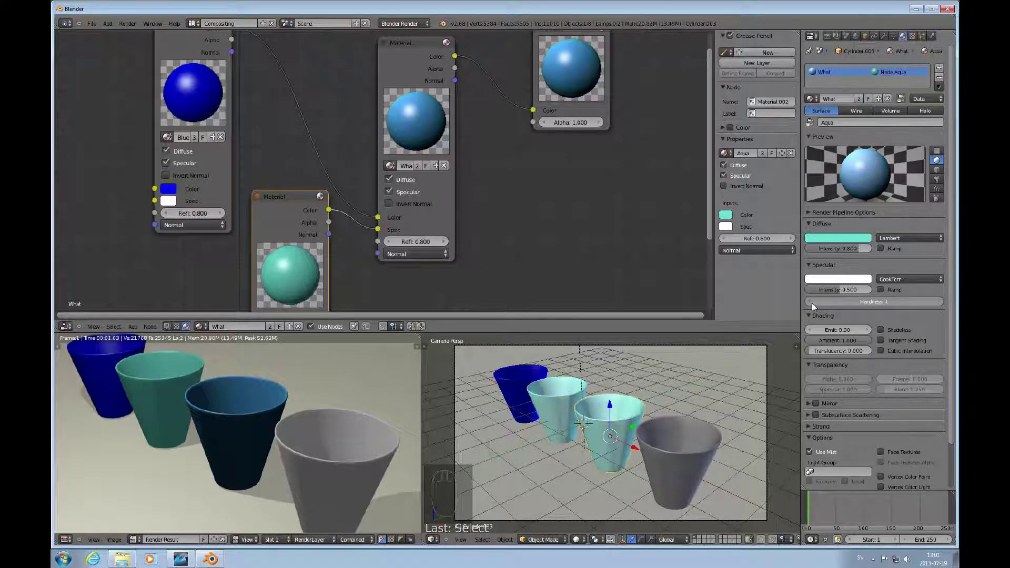
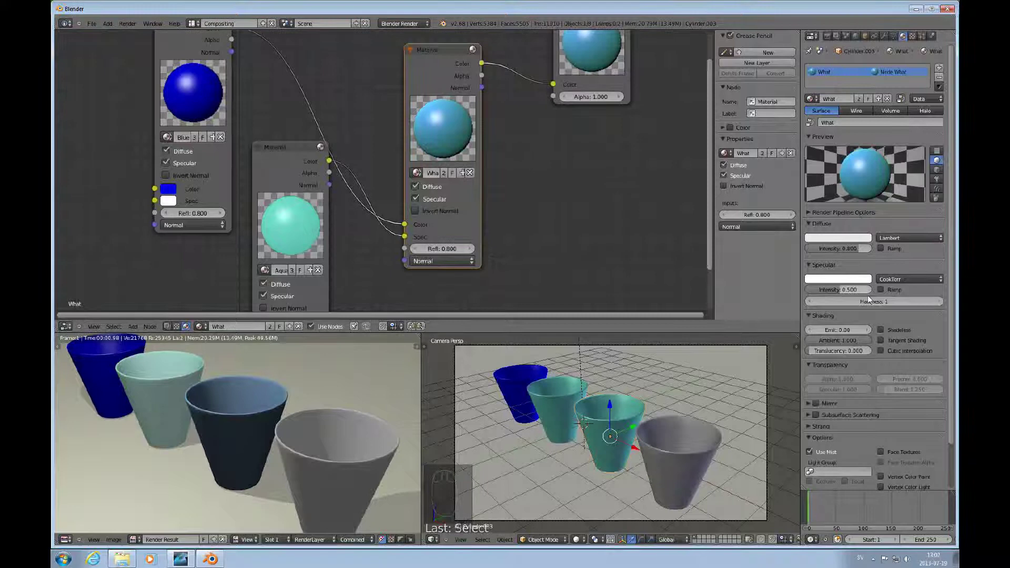
- Set hardness to 10 and reposition the Aqua and Blue material nodes
click(883, 302)
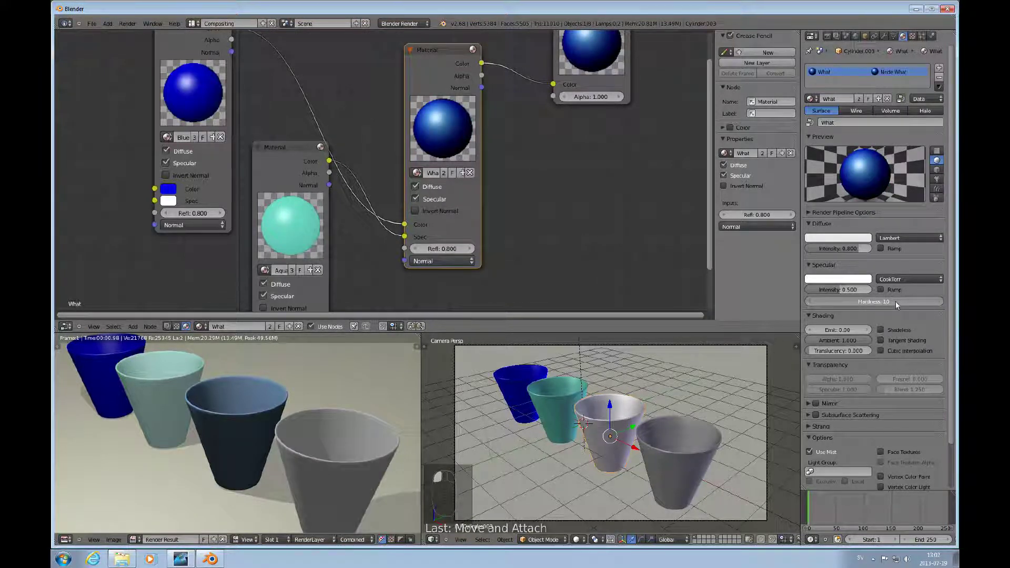
click(517, 188)
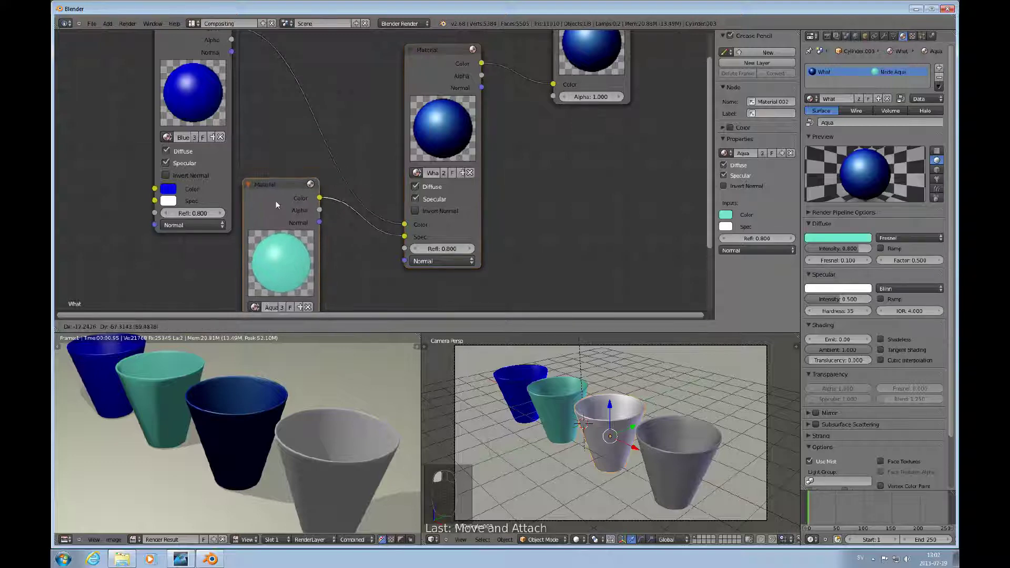
drag(160, 72, 284, 195)
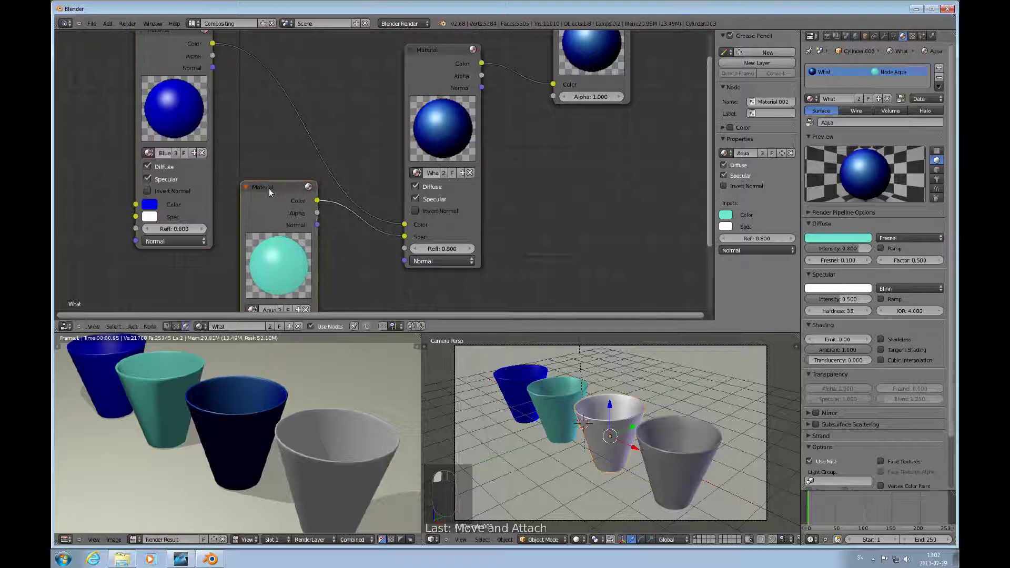
drag(252, 171, 321, 175)
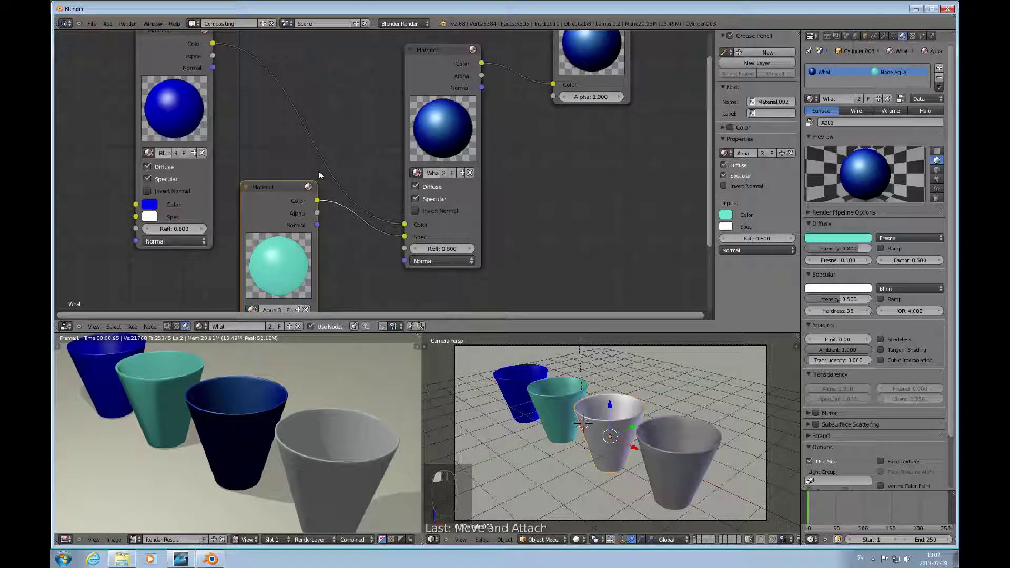
drag(321, 176, 459, 159)
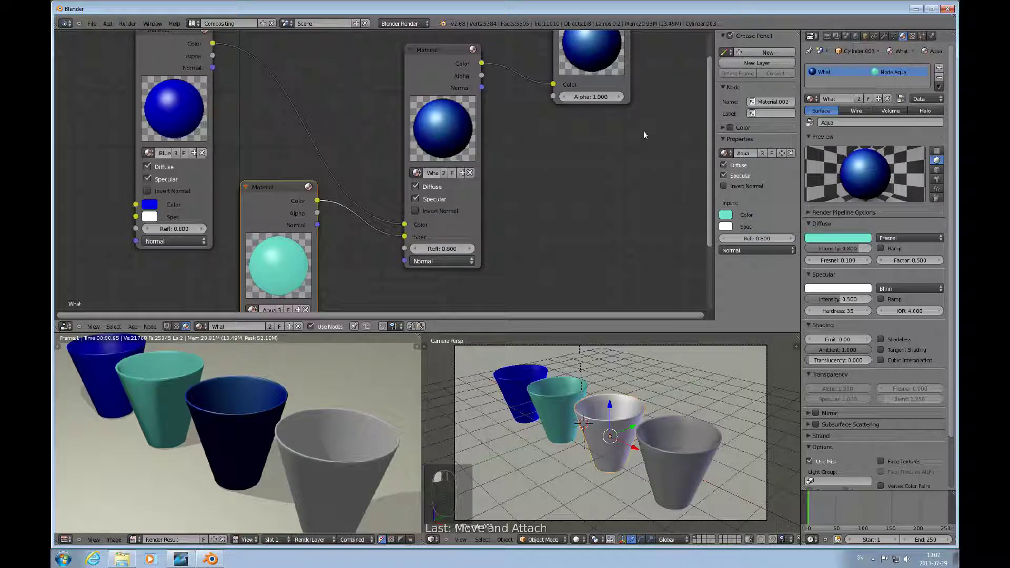
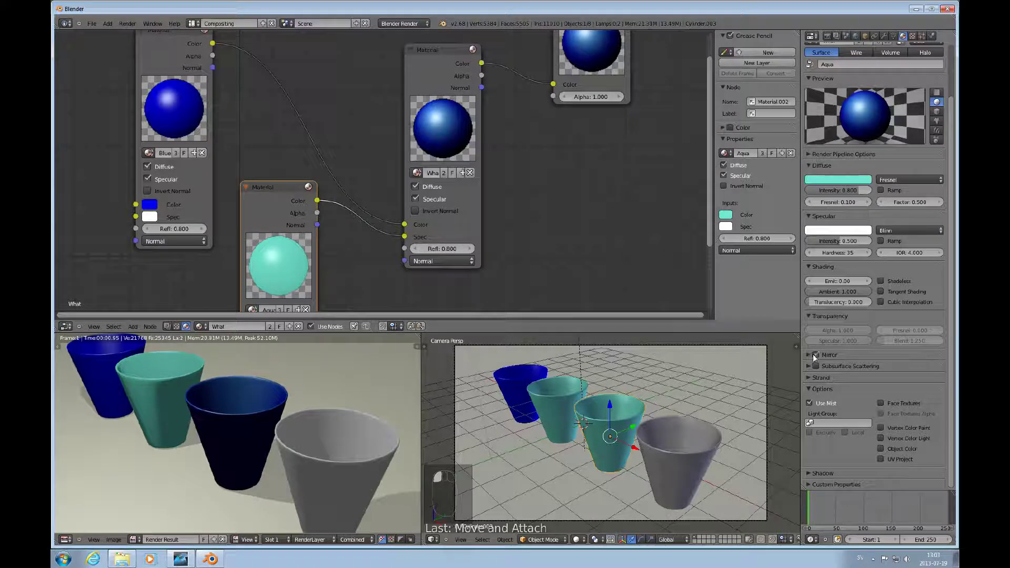
- Make the What node active and scroll the properties down to the Mirror panel
click(815, 357)
drag(927, 201, 768, 341)
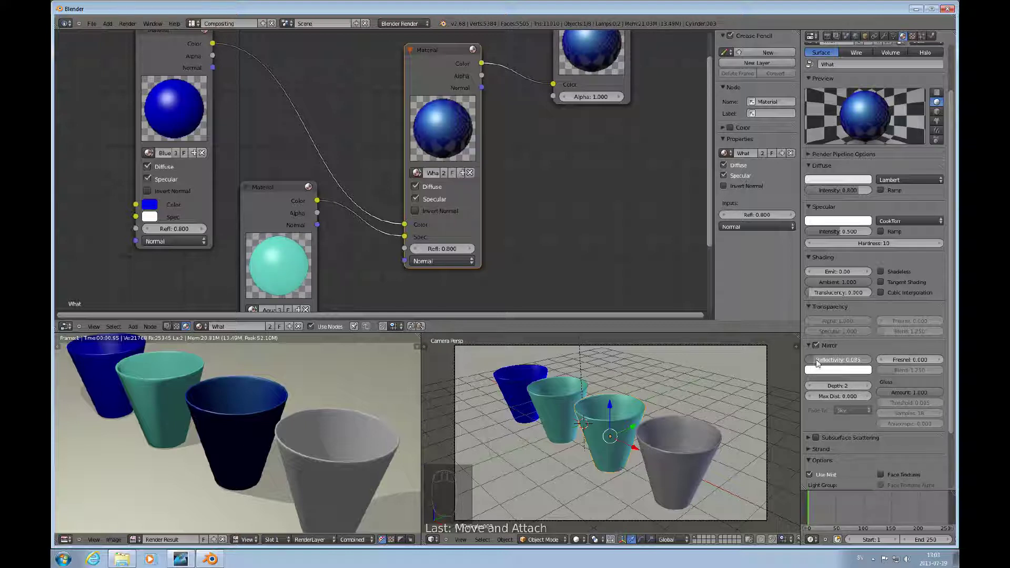
middle_click(571, 273)
- Enable raytrace transparency with alpha 0.143 and link the node's Alpha to the output
click(571, 274)
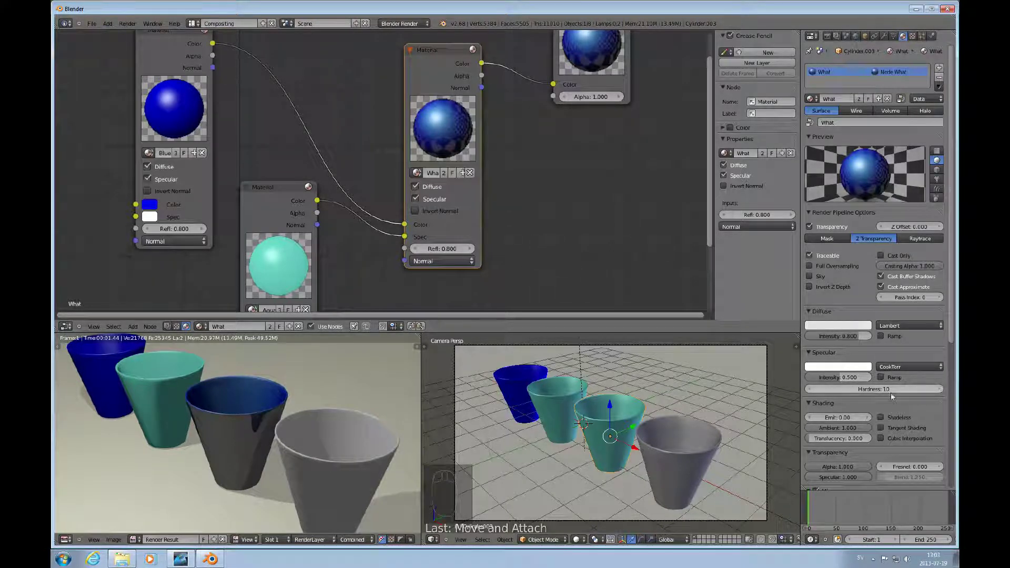
right_click(864, 469)
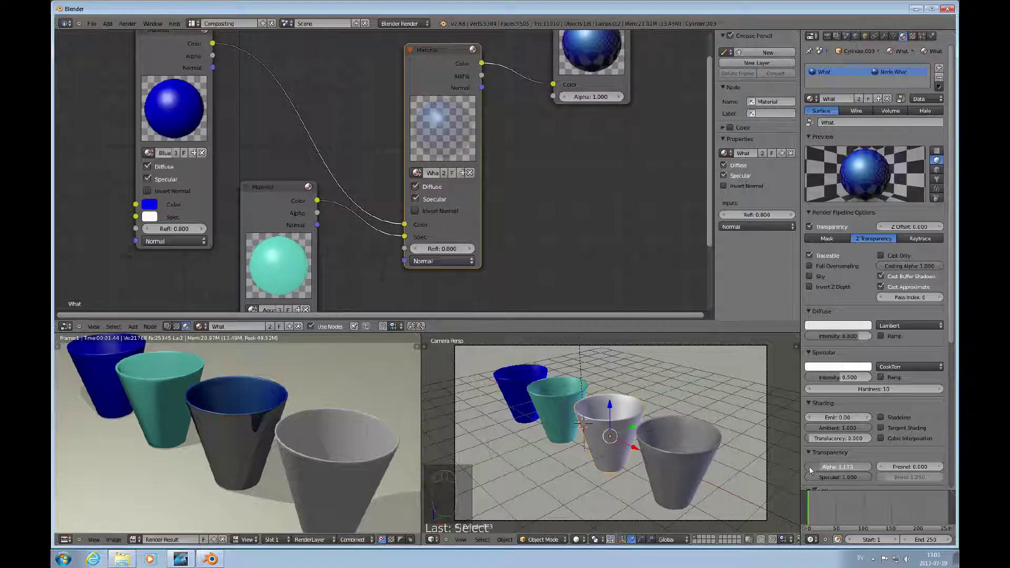
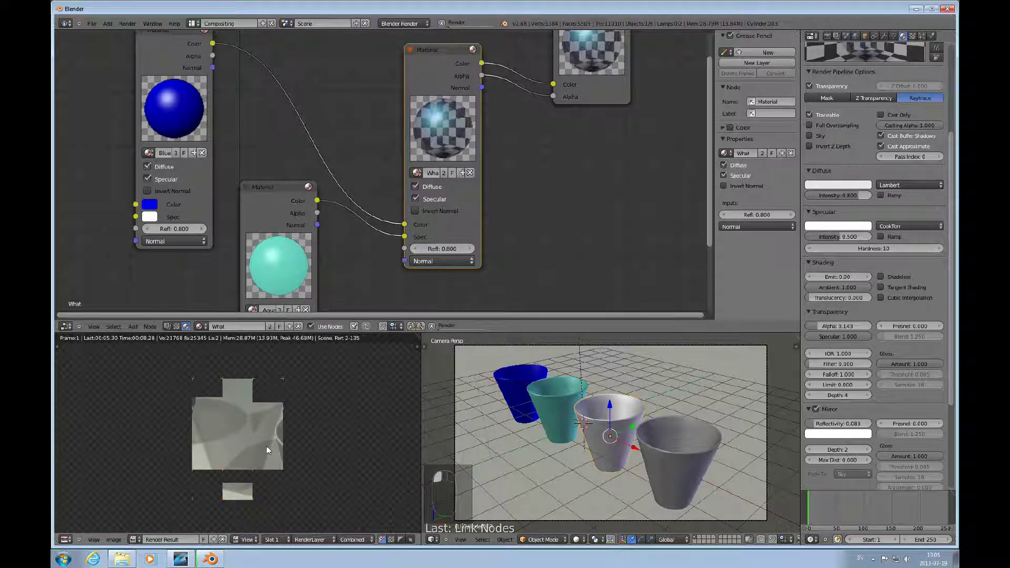
click(269, 450)
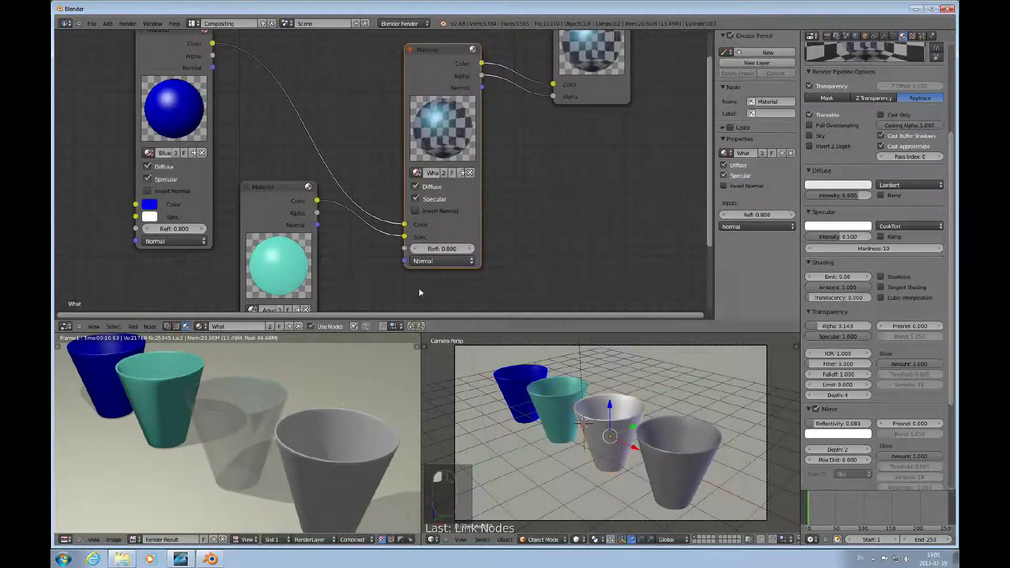
click(643, 166)
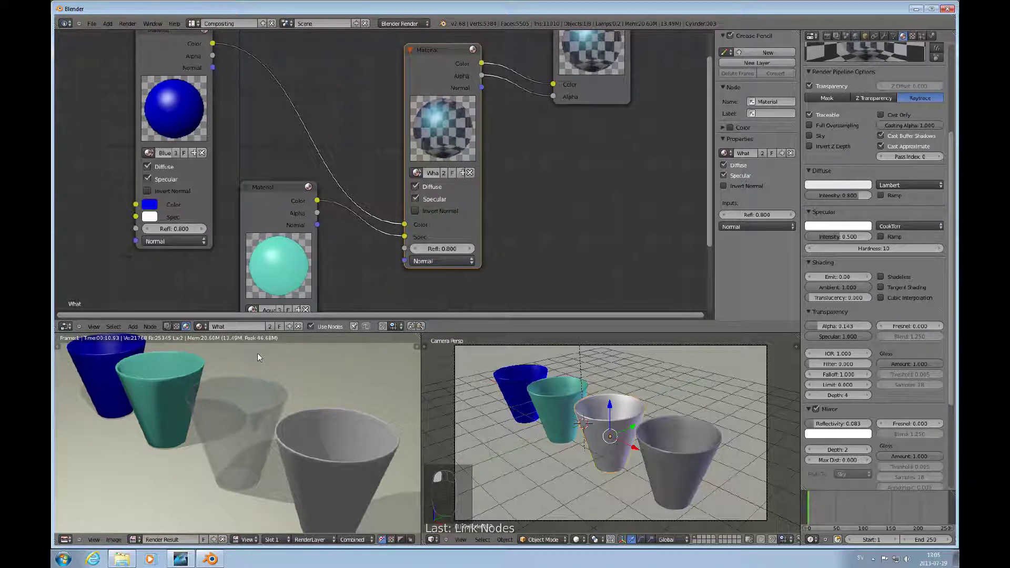
- Zoom out over the node tree and select another cup, Cylinder.002
drag(260, 356, 438, 322)
drag(627, 325, 584, 230)
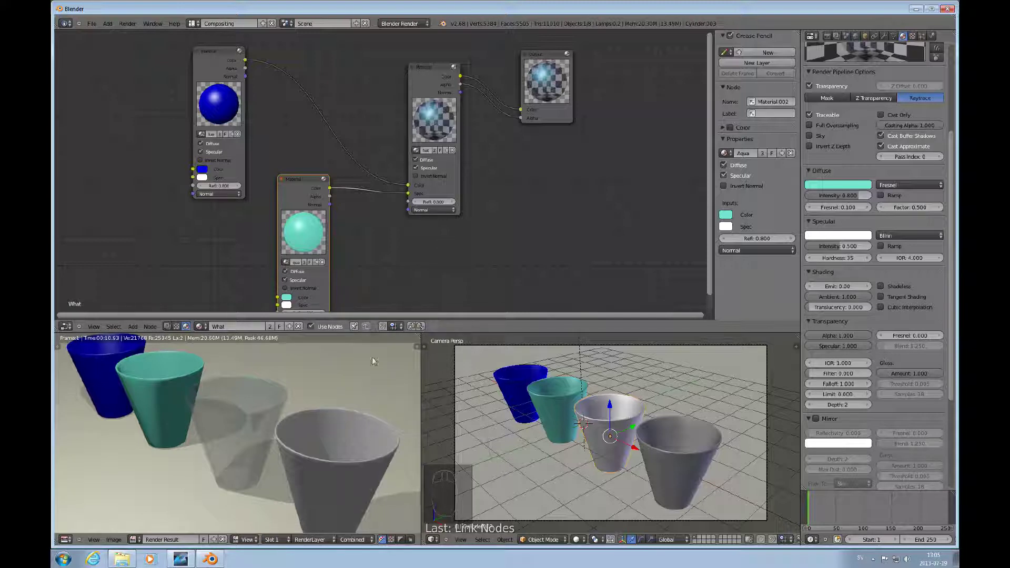
drag(484, 324, 594, 373)
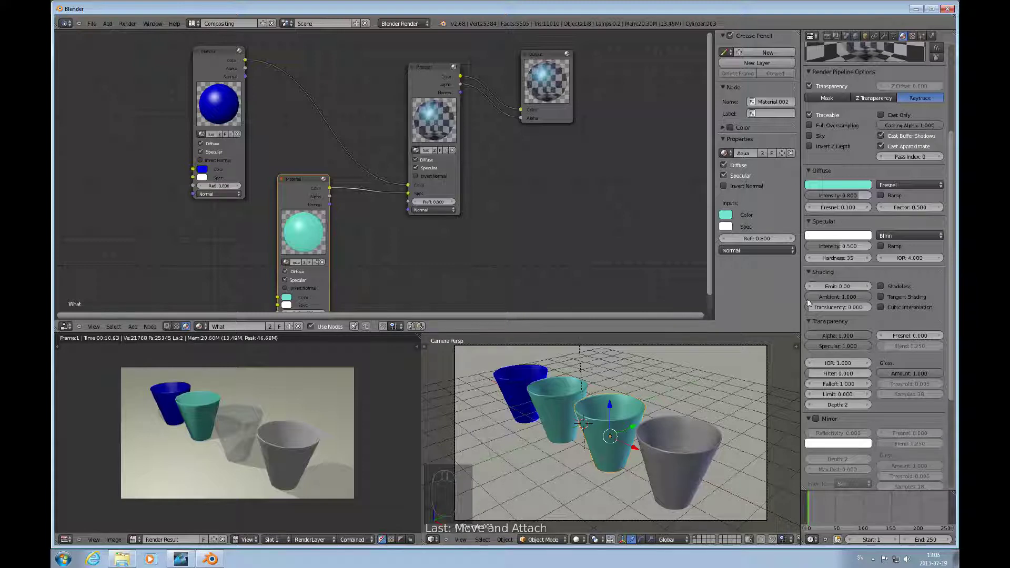
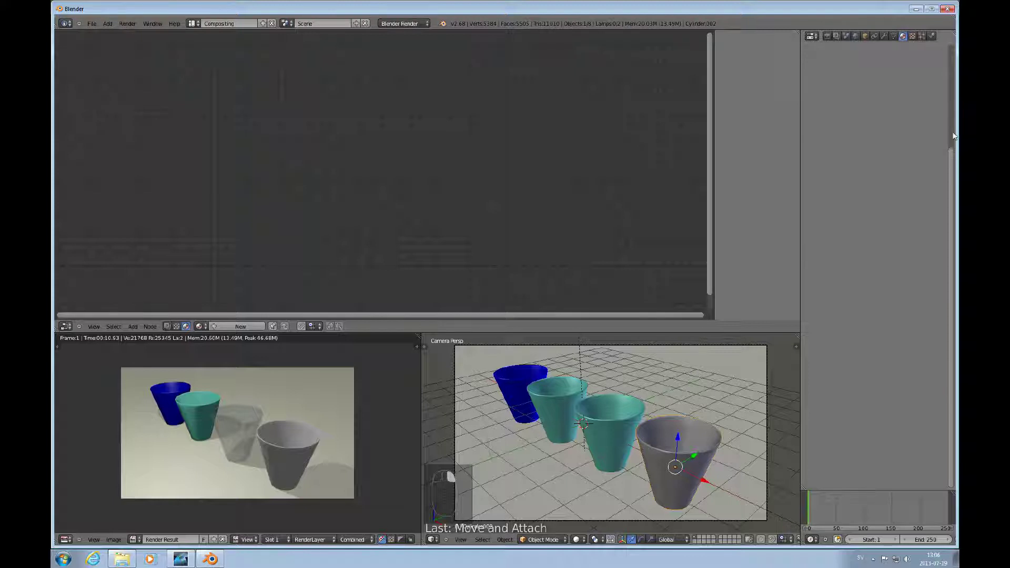
- Create the Yellow node material for Cylinder.002 and render the scene
click(949, 69)
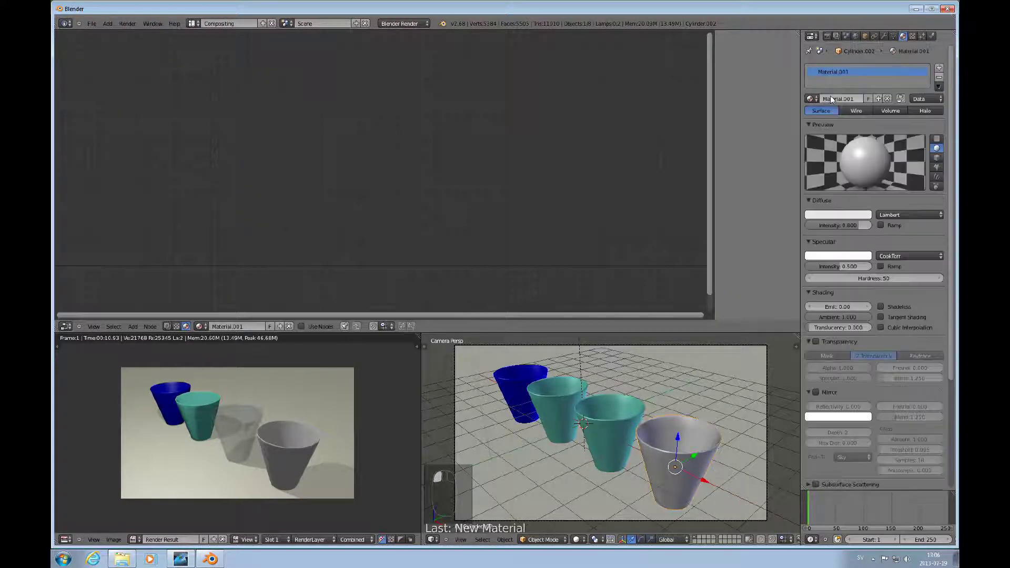
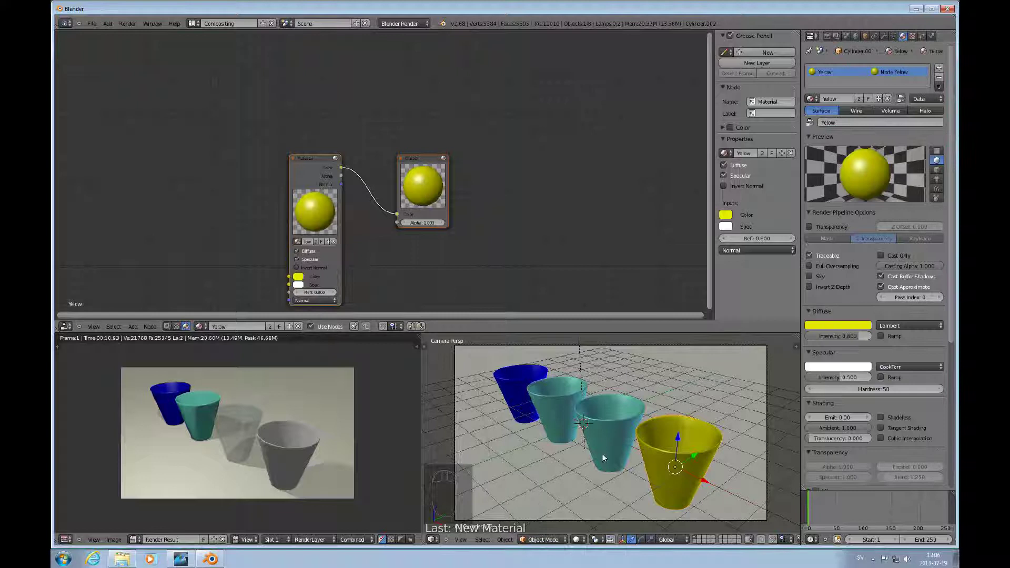
key(F12)
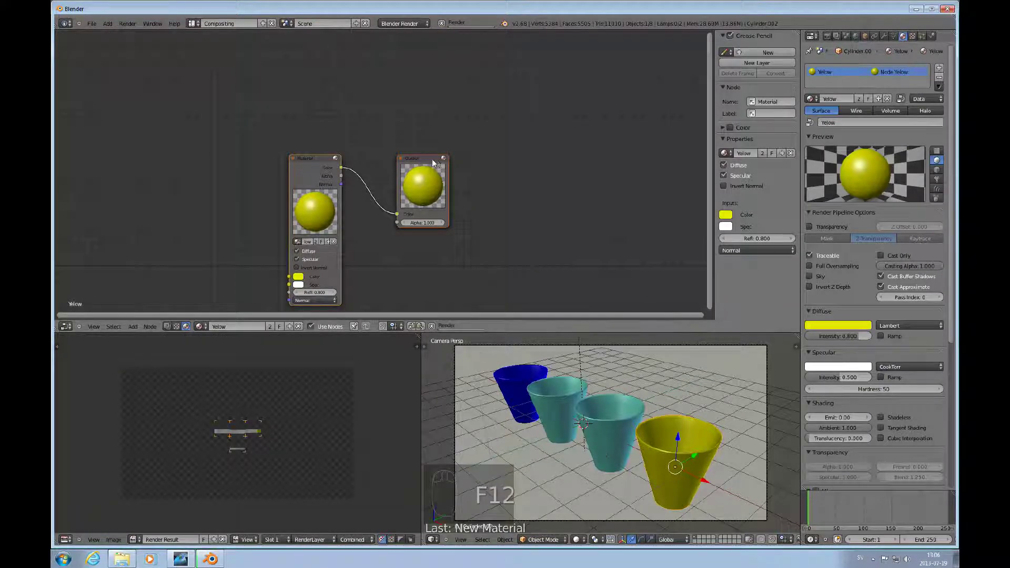